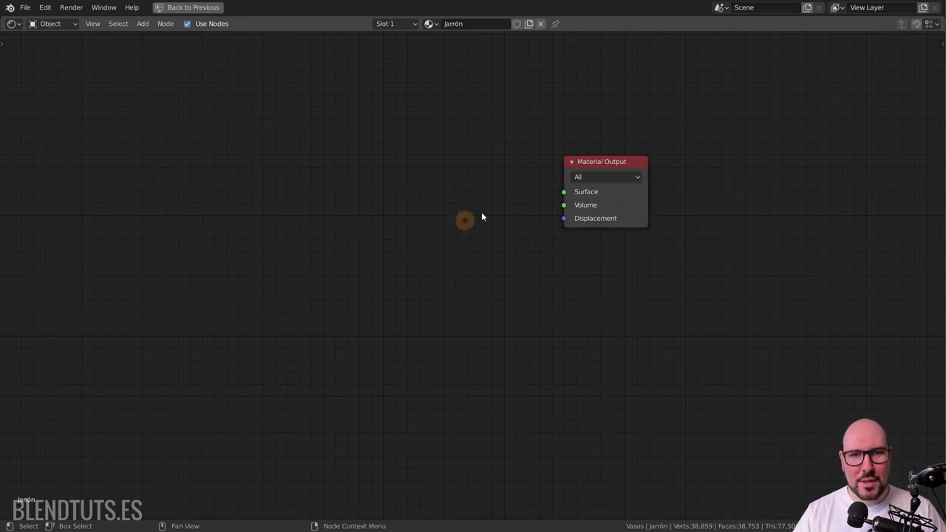
Step: Select the Material Output node and browse the Add menu's Input node category
{"action": "left_click", "coordinate": [624, 171]}
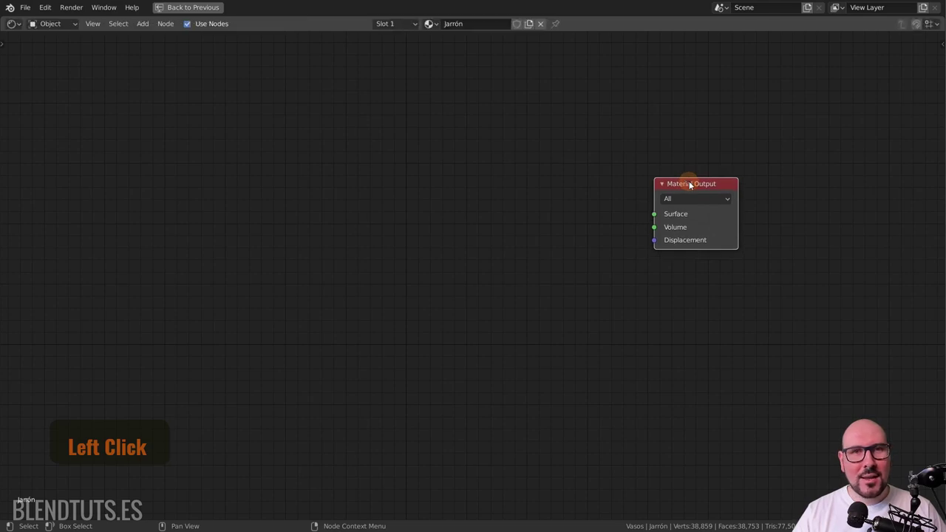
{"action": "key", "text": "shift+a"}
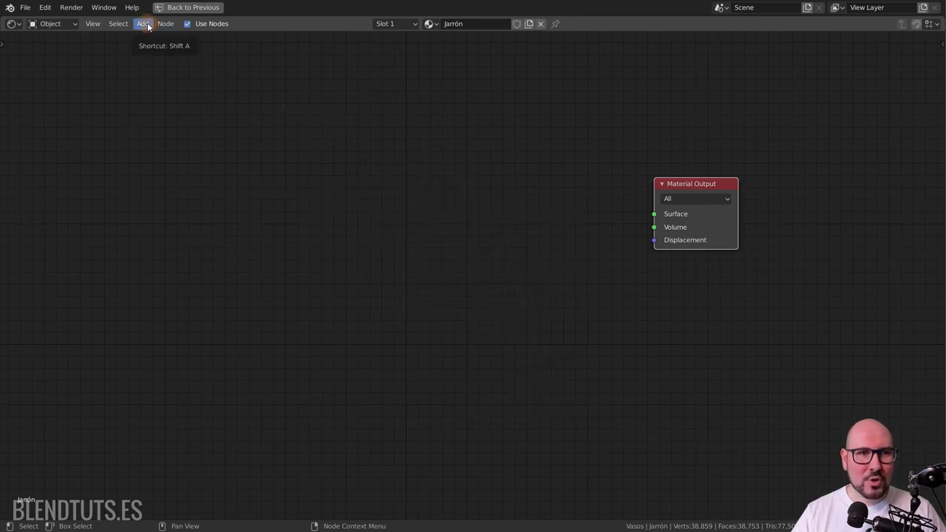
{"action": "left_click", "coordinate": [151, 26]}
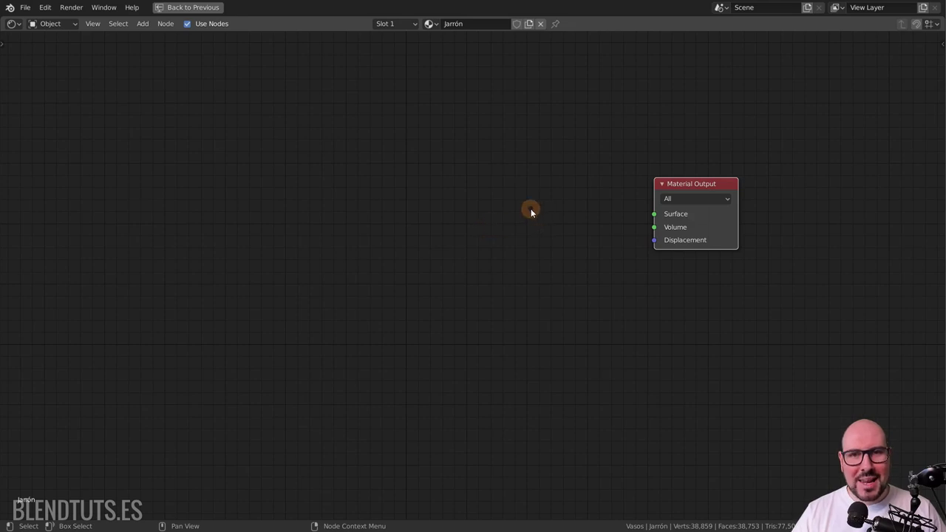
{"action": "scroll", "scroll_direction": "down", "scroll_amount": 3}
{"action": "scroll", "scroll_direction": "up", "scroll_amount": 3}
{"action": "scroll", "scroll_direction": "down", "scroll_amount": 3}
{"action": "scroll", "scroll_direction": "up", "scroll_amount": 3}
{"action": "scroll", "scroll_direction": "down", "scroll_amount": 3}
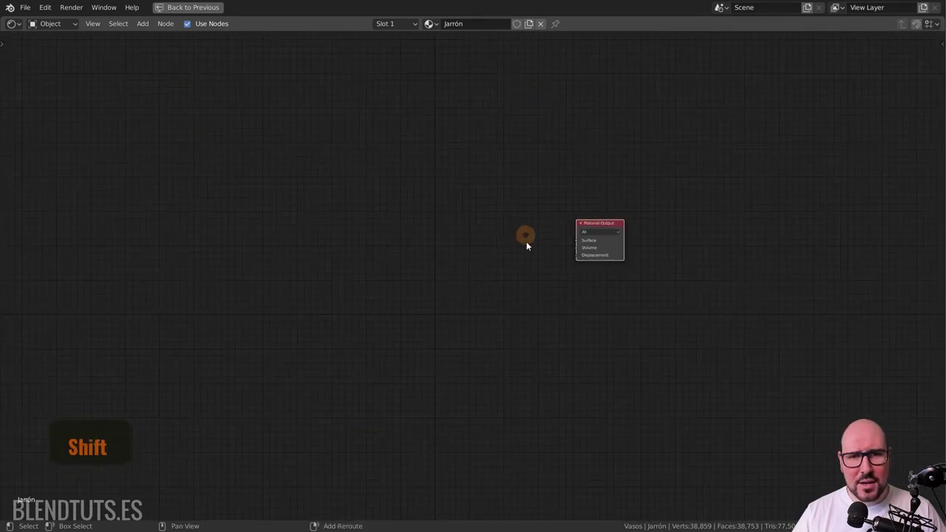
{"action": "scroll", "scroll_direction": "up", "scroll_amount": 3}
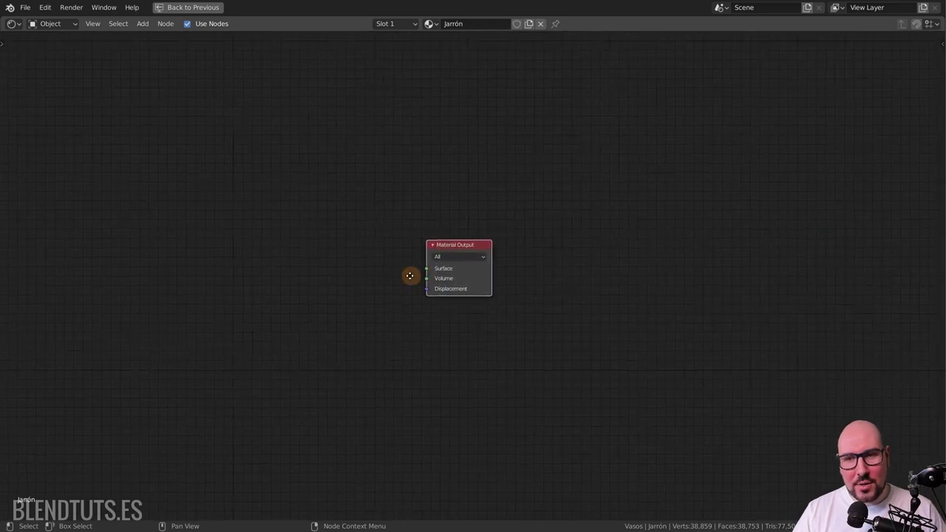
{"action": "scroll", "scroll_direction": "up", "scroll_amount": 3}
{"action": "scroll", "scroll_direction": "down", "scroll_amount": 3}
Step: Add an RGB node and a Value node and place them left of the Material Output
{"action": "key", "text": "shift+a"}
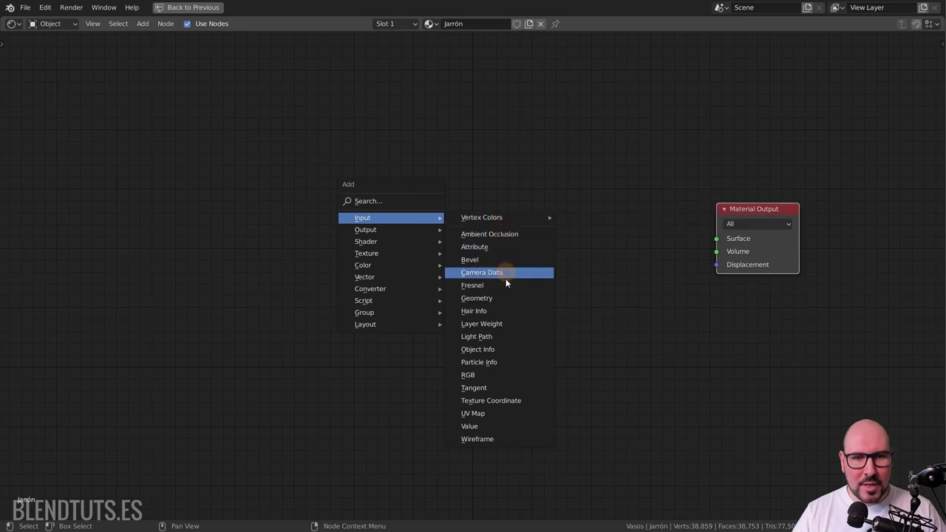
{"action": "key", "text": "shift+a"}
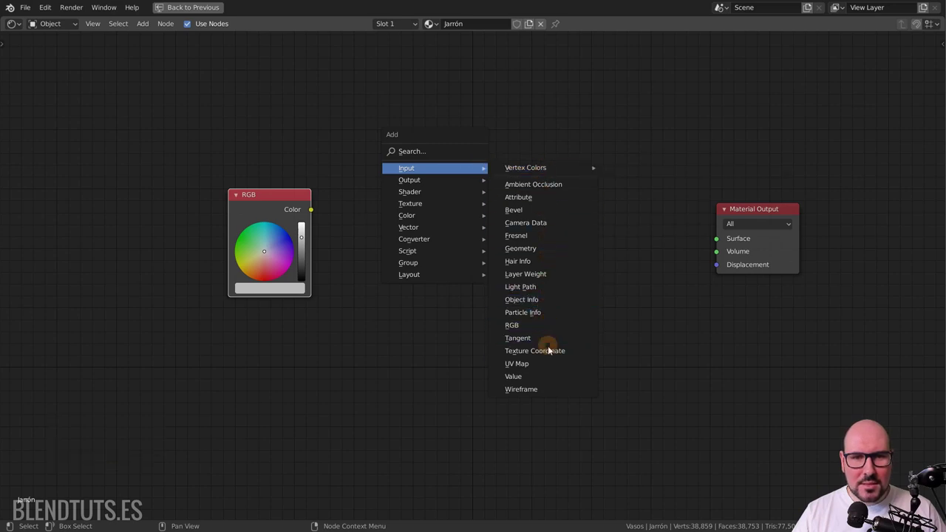
{"action": "left_click", "coordinate": [545, 383]}
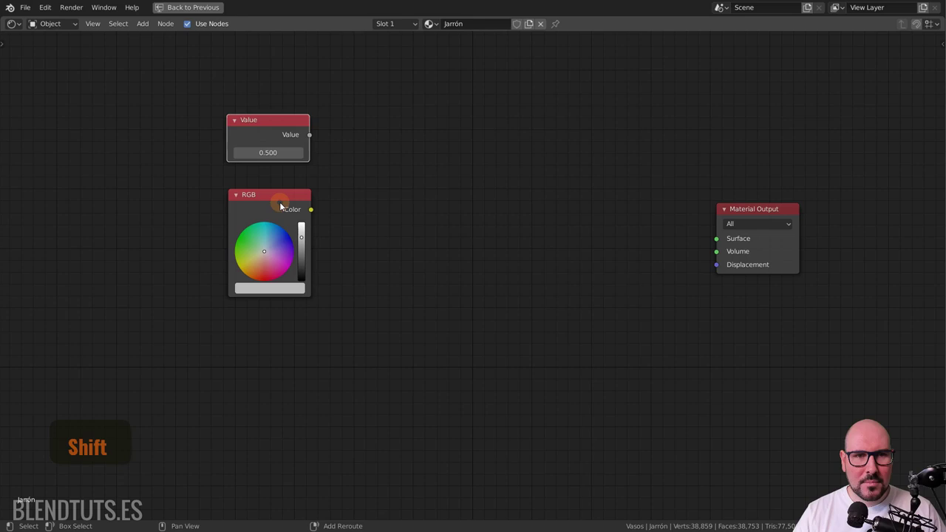
{"action": "left_click", "coordinate": [285, 207]}
{"action": "key", "text": "alt+a"}
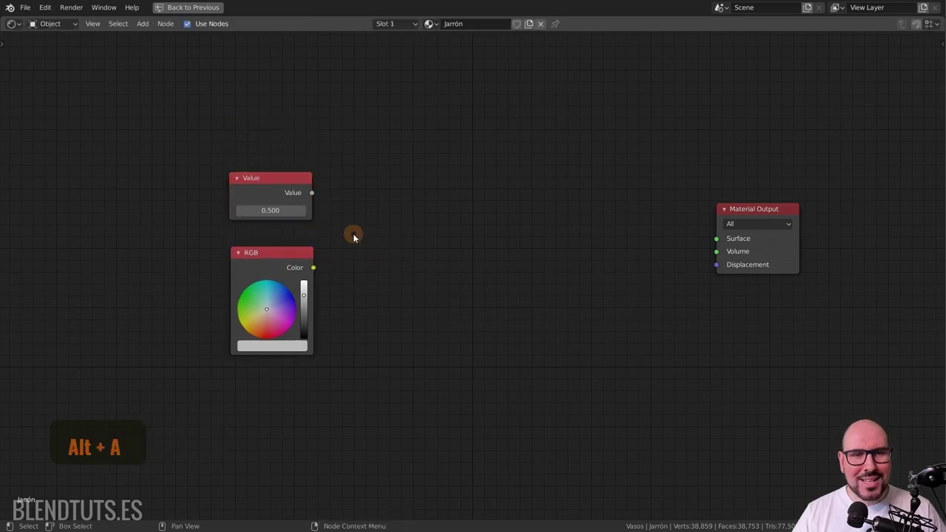
{"action": "left_click", "coordinate": [319, 196]}
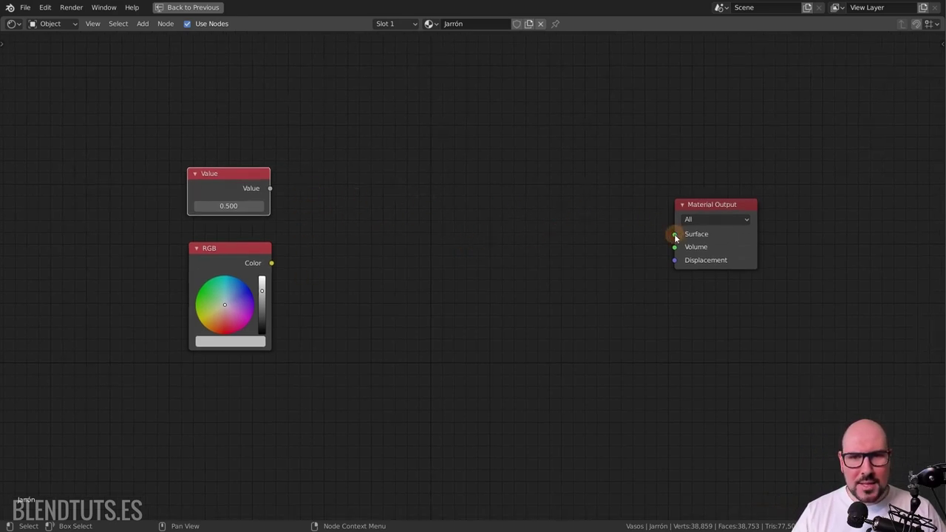
Step: Deselect the new nodes and inspect the RGB node's colour field
{"action": "left_click", "coordinate": [676, 241]}
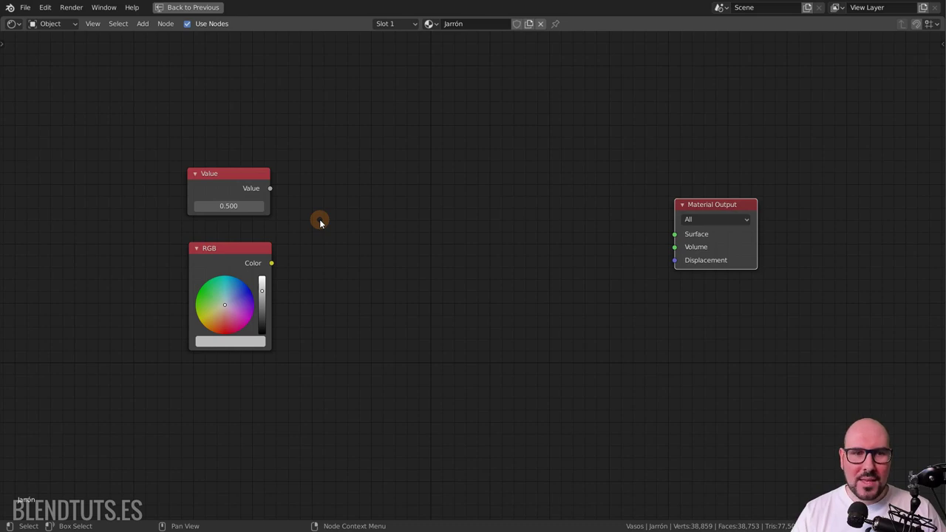
{"action": "left_click", "coordinate": [275, 270]}
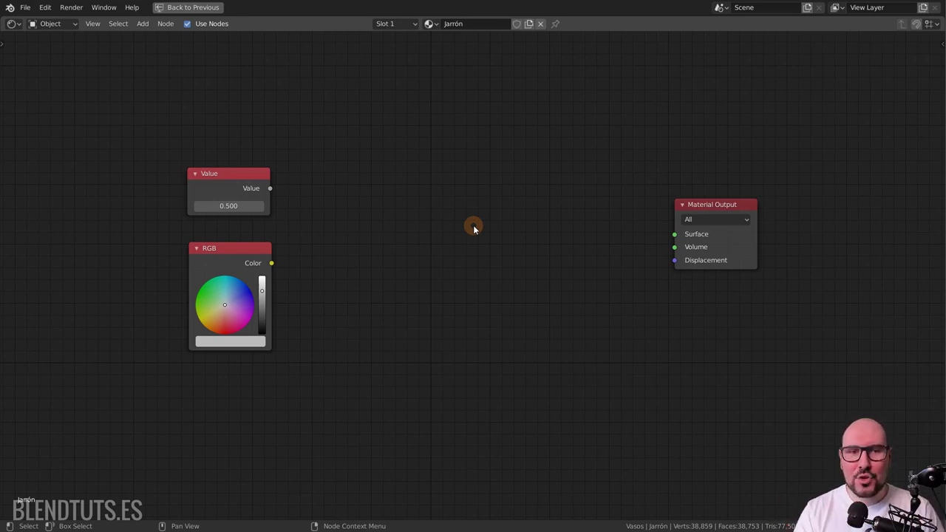
{"action": "left_click", "coordinate": [278, 267]}
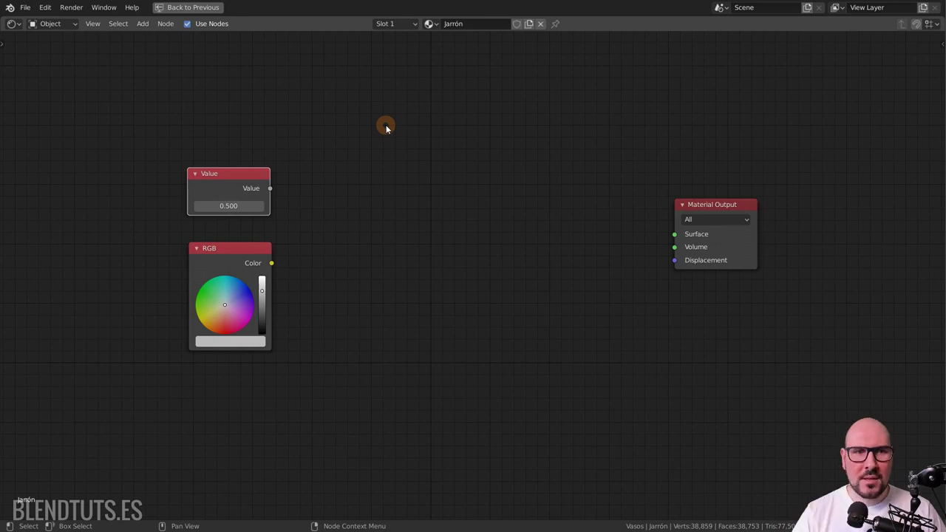
Step: Add a Diffuse BSDF shader and place it between the inputs and the output
{"action": "key", "text": "shift+a"}
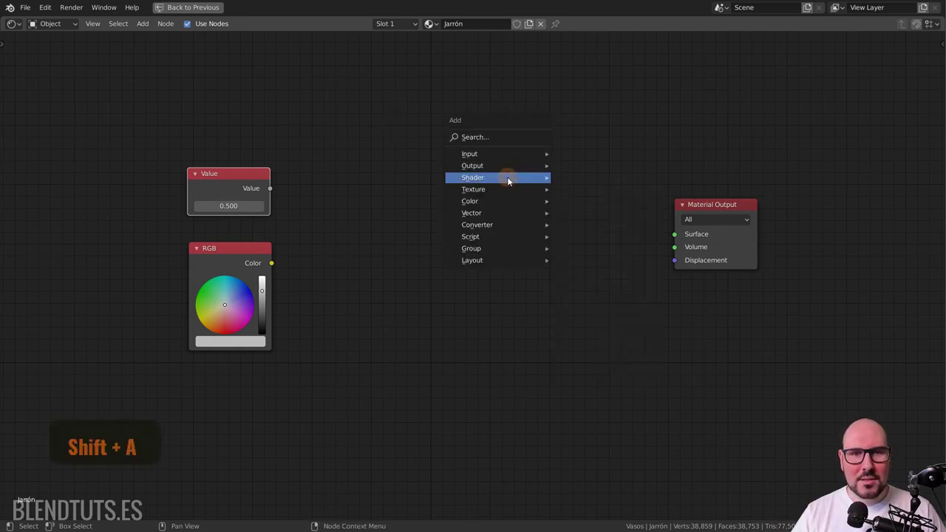
{"action": "left_click", "coordinate": [615, 189]}
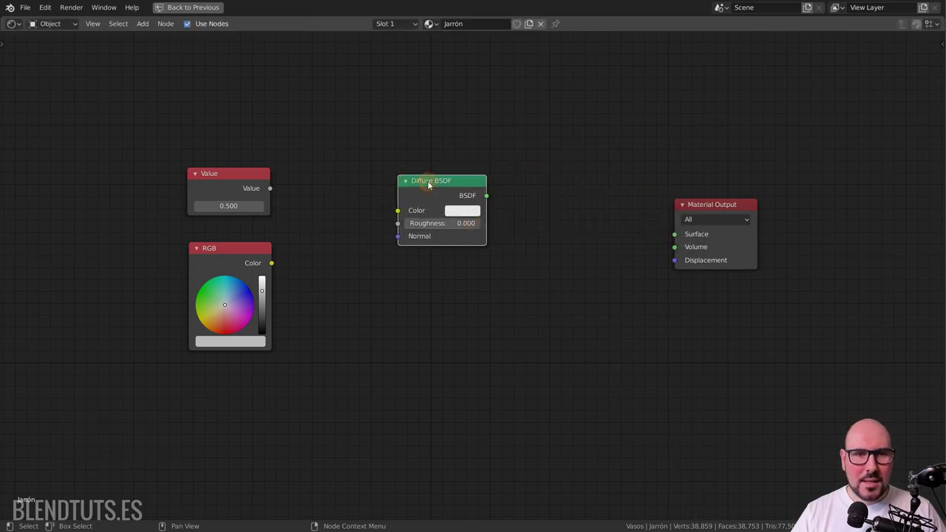
{"action": "left_click", "coordinate": [427, 199]}
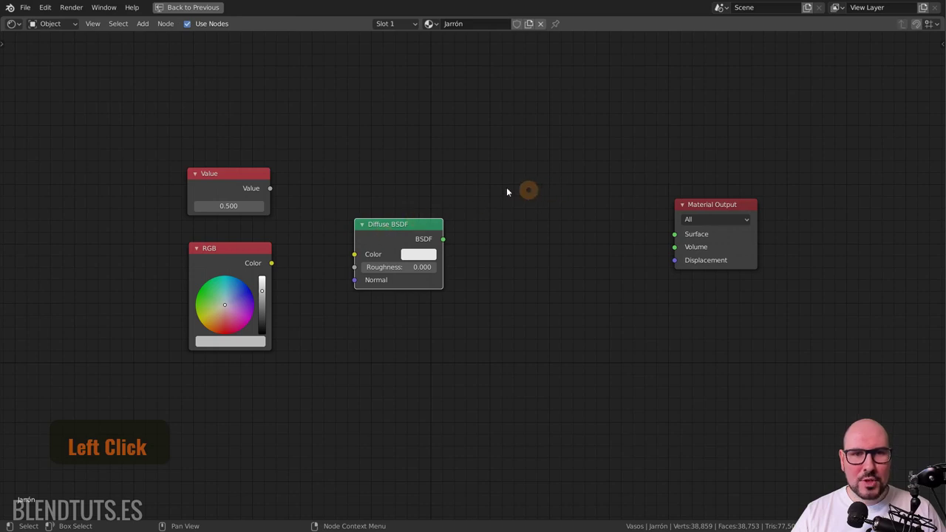
Step: Add a Glossy BSDF shader below the Diffuse BSDF, next to the Material Output
{"action": "key", "text": "shift+a"}
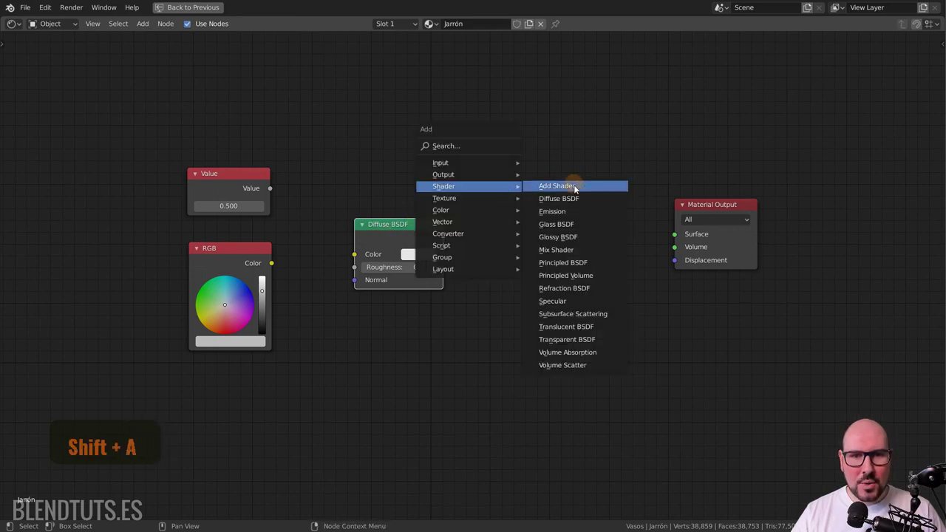
{"action": "left_click", "coordinate": [575, 238]}
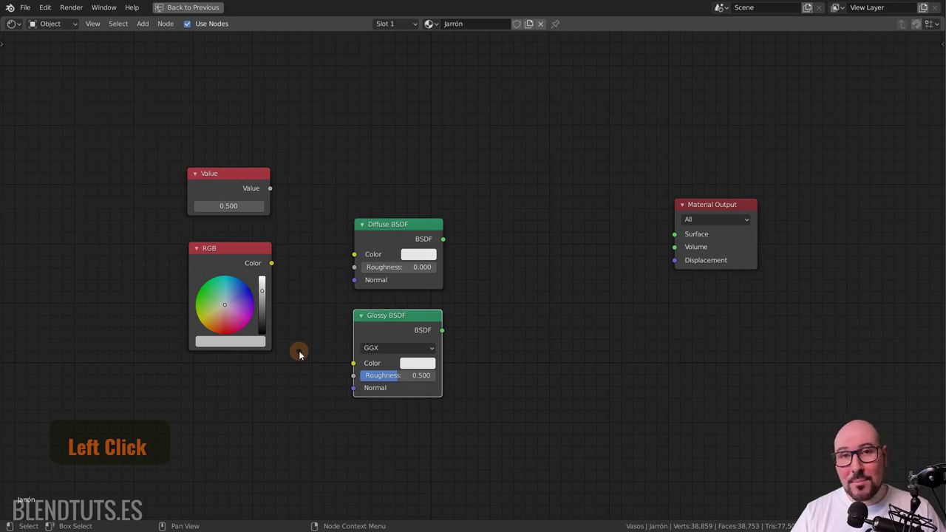
{"action": "left_click", "coordinate": [731, 210]}
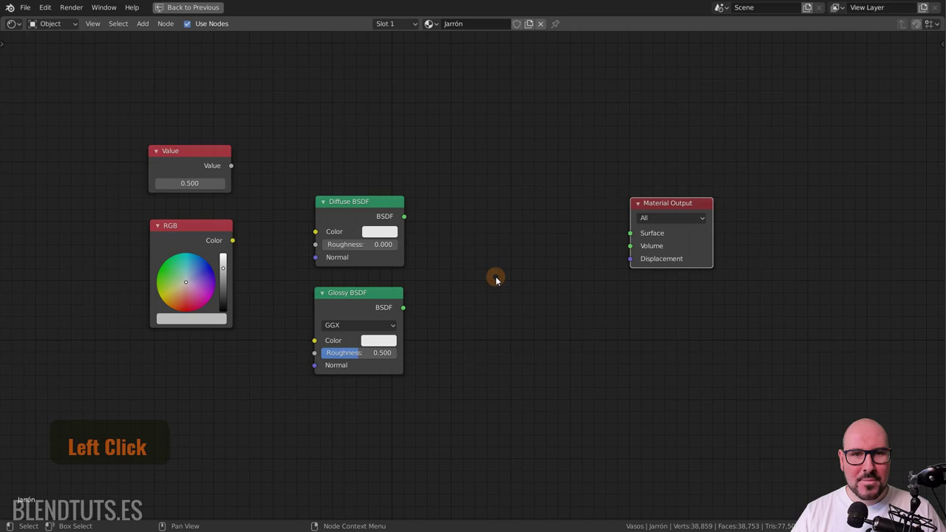
{"action": "left_click", "coordinate": [406, 221]}
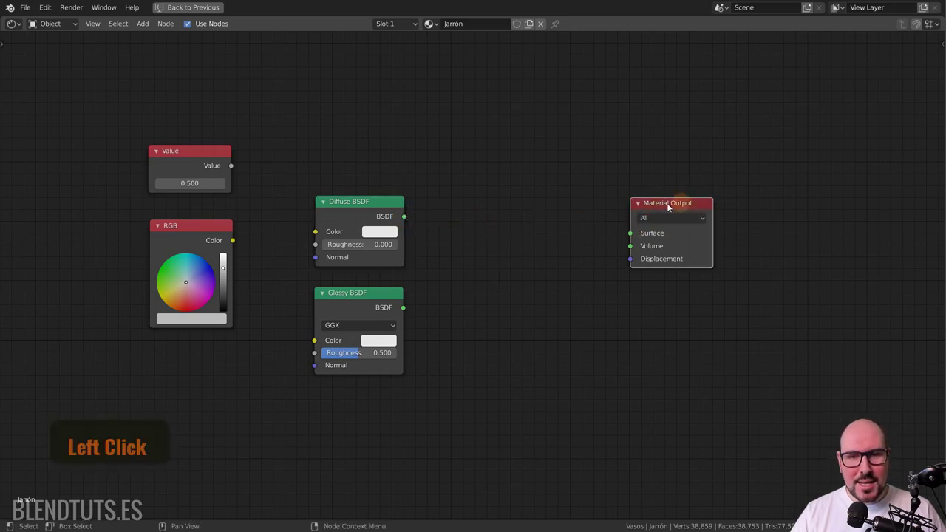
{"action": "left_click", "coordinate": [631, 236]}
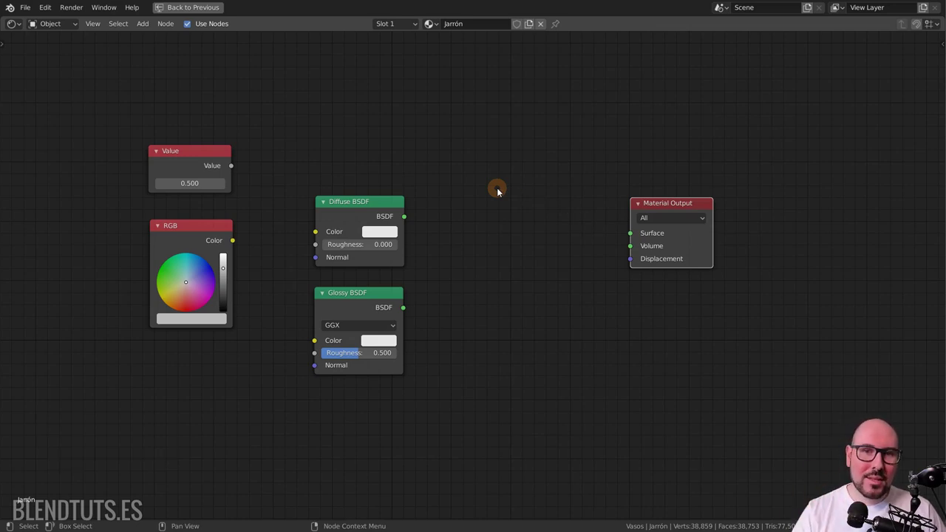
{"action": "left_click", "coordinate": [621, 251]}
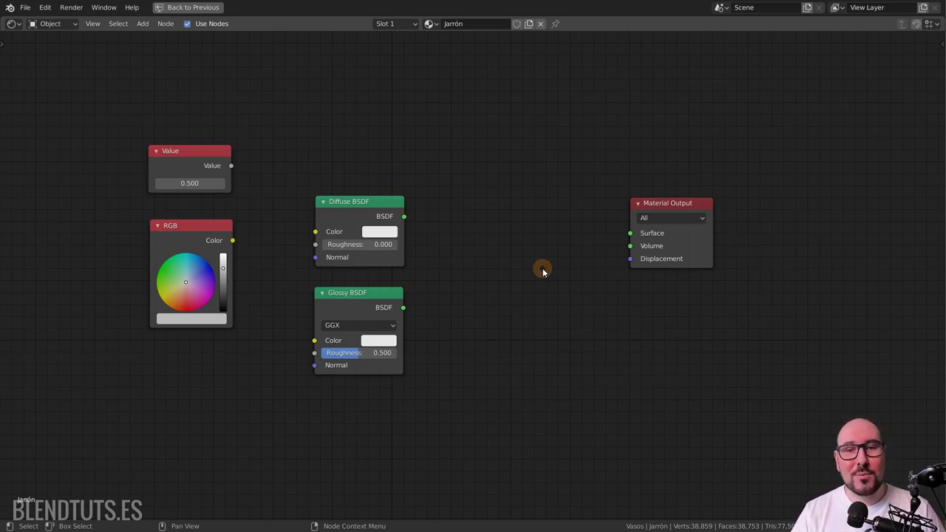
{"action": "left_click", "coordinate": [631, 238]}
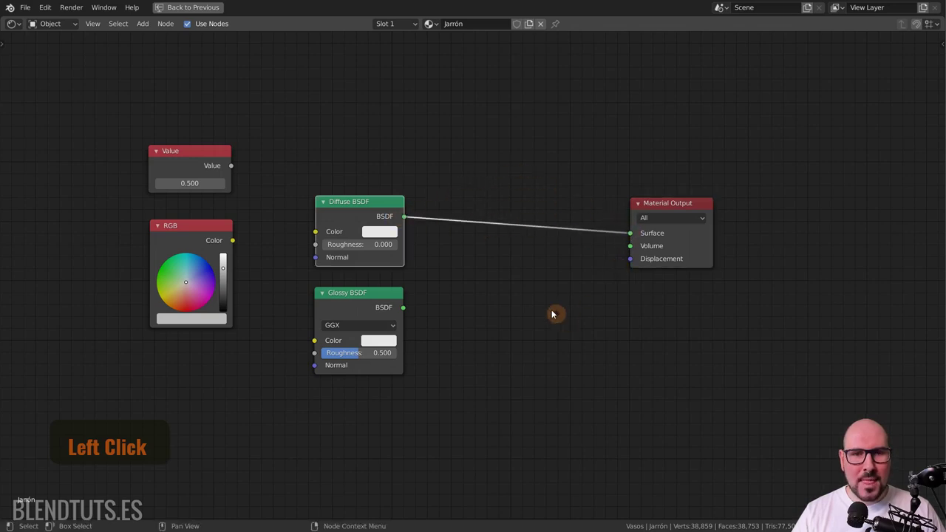
{"action": "left_click", "coordinate": [523, 187]}
{"action": "right_click", "coordinate": [528, 184]}
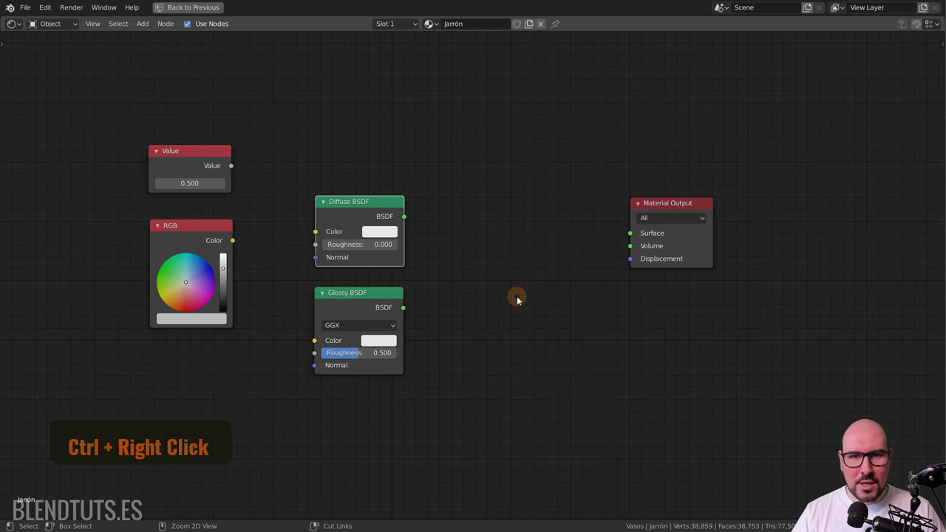
{"action": "right_click", "coordinate": [409, 219]}
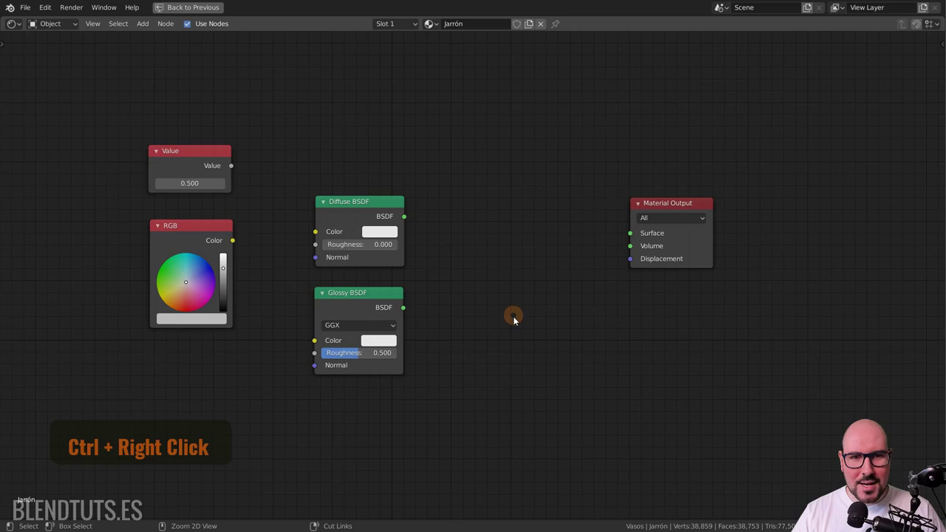
{"action": "left_click", "coordinate": [411, 220]}
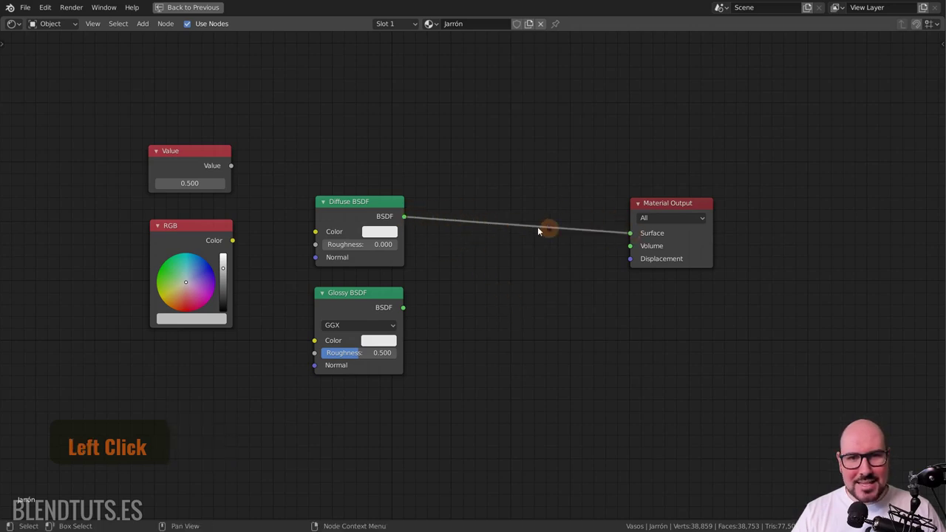
{"action": "left_click", "coordinate": [505, 187]}
{"action": "left_click", "coordinate": [500, 173]}
{"action": "right_click", "coordinate": [504, 176]}
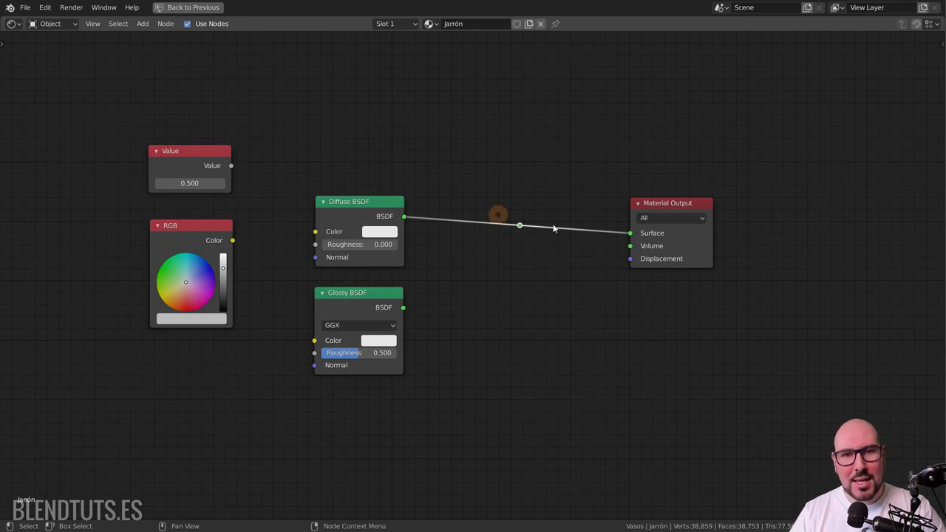
{"action": "left_click", "coordinate": [527, 230]}
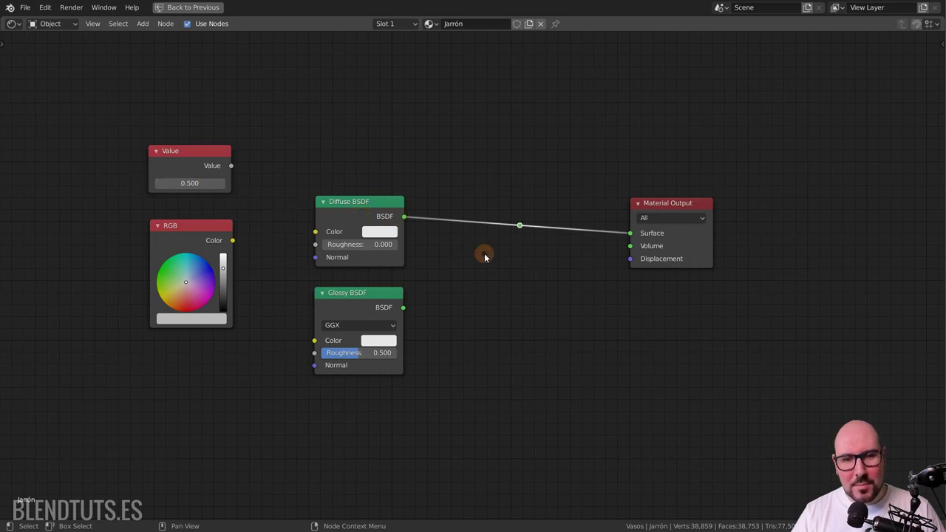
{"action": "left_click", "coordinate": [527, 227]}
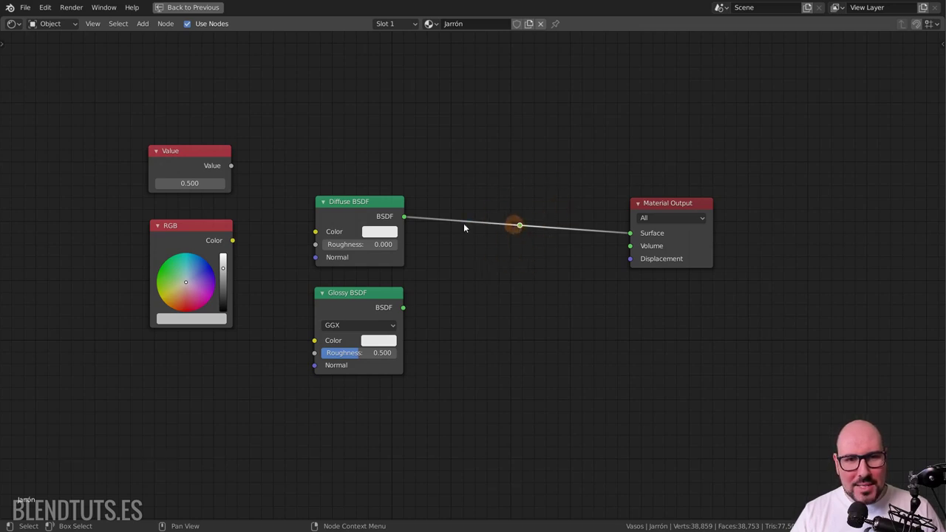
{"action": "left_click", "coordinate": [335, 211]}
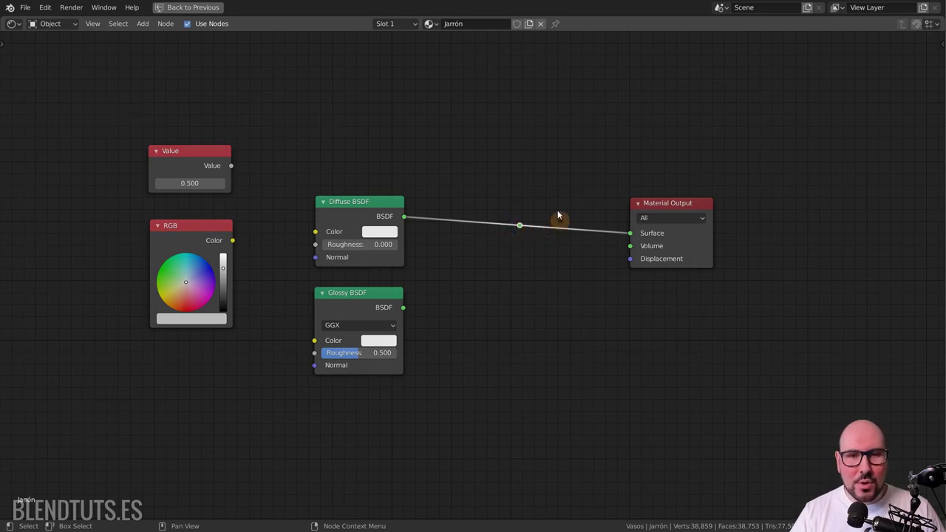
Step: Cut the Diffuse-to-Output link and bring up the shader node list for a Mix Shader
{"action": "key", "text": "x"}
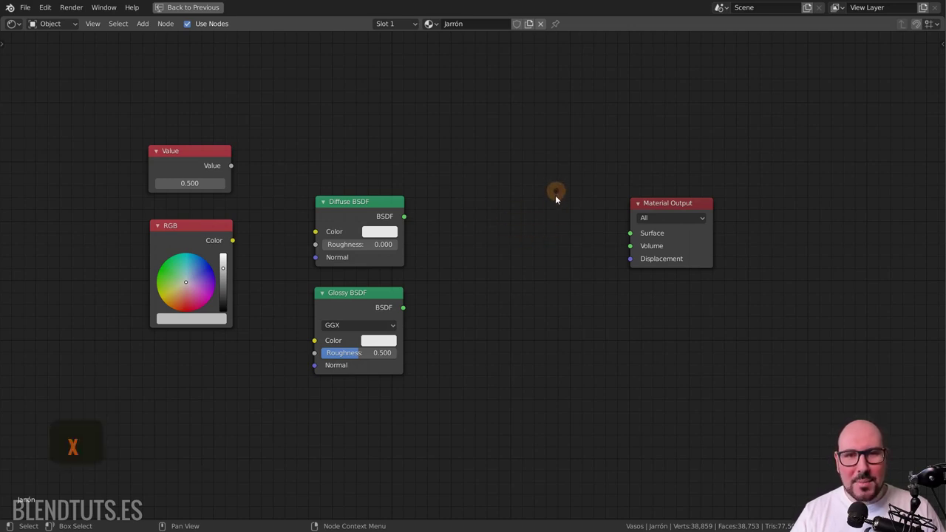
{"action": "key", "text": "ctrl+z"}
{"action": "key", "text": "ctrl+x"}
{"action": "key", "text": "shift+a"}
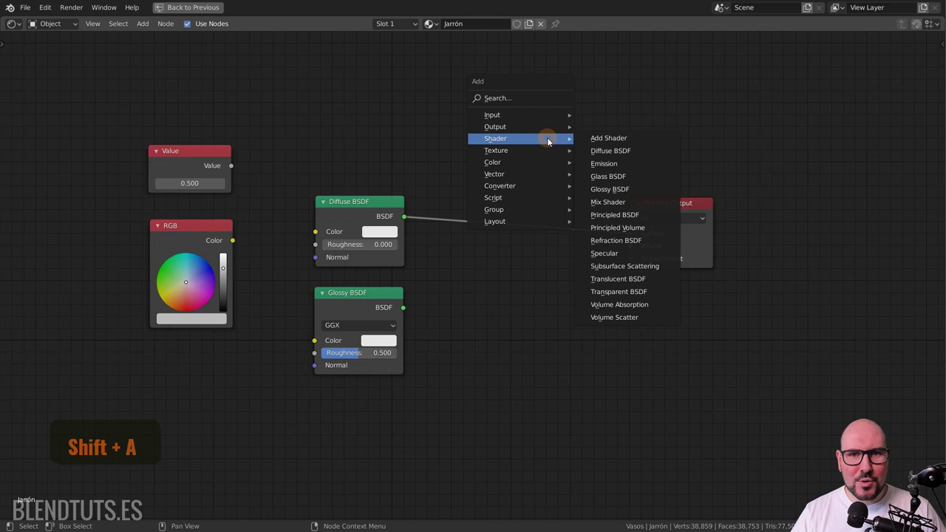
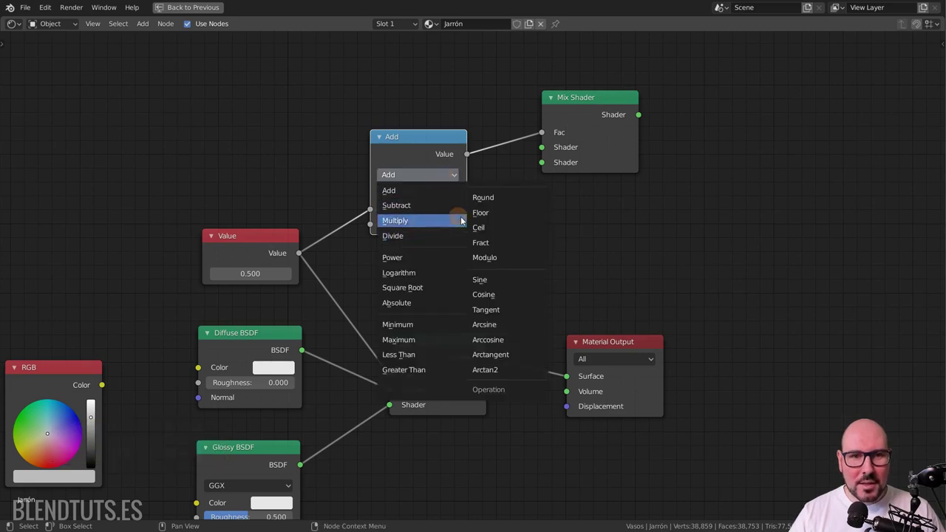
Step: Set the Math node to Divide by 10 feeding the upper Mix Shader's factor
{"action": "left_click", "coordinate": [411, 237]}
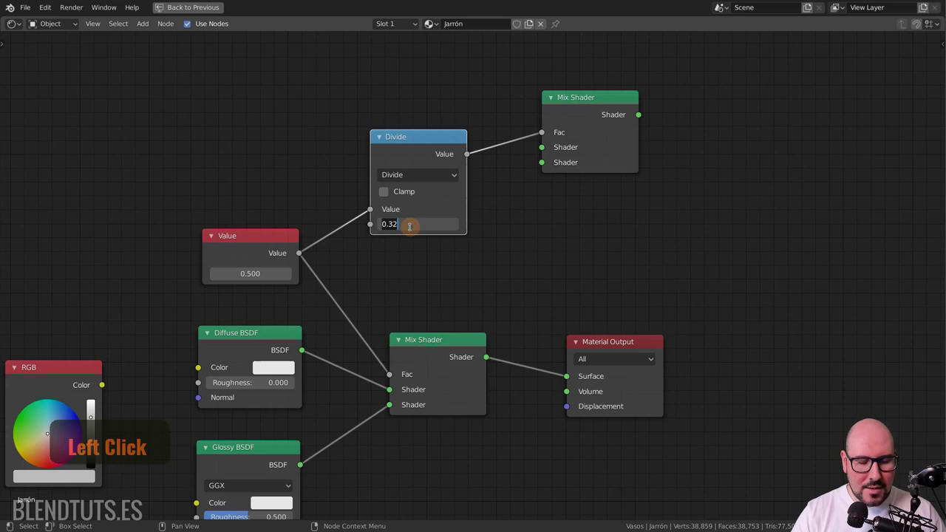
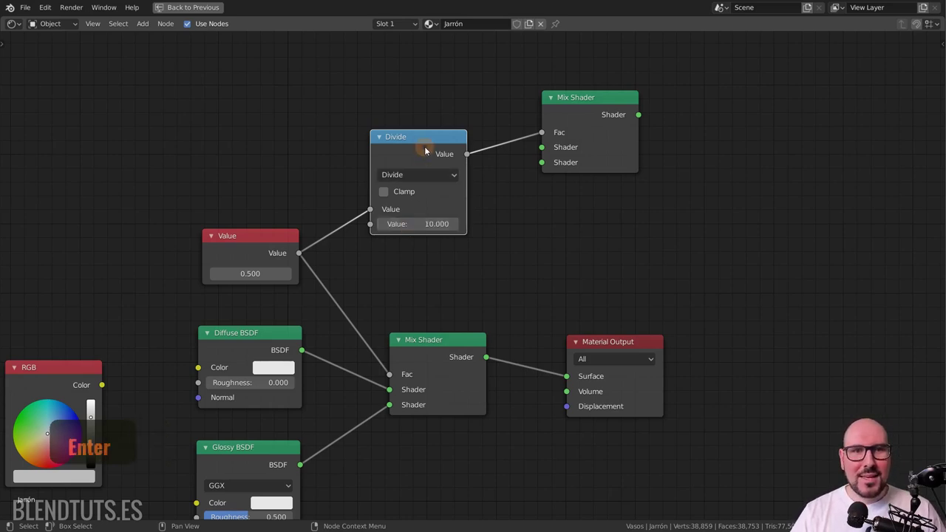
{"action": "left_click", "coordinate": [264, 245]}
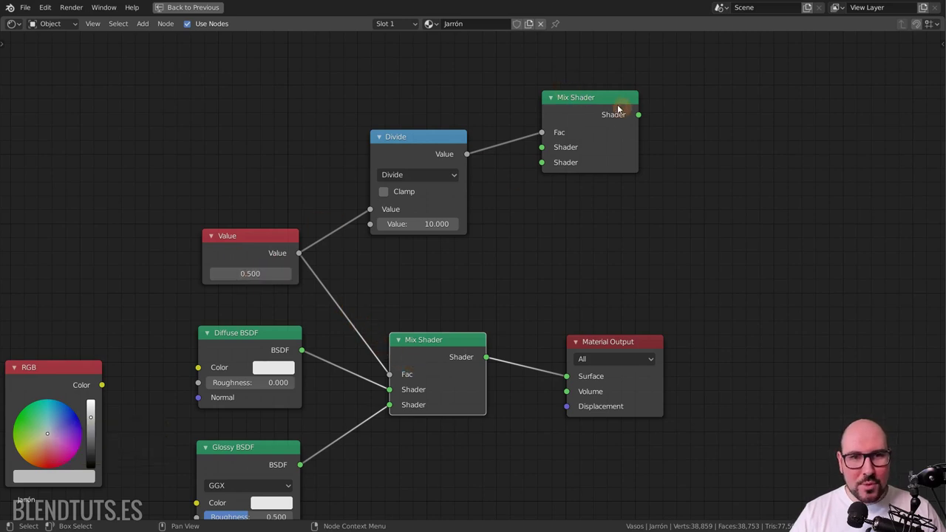
{"action": "left_click", "coordinate": [579, 108]}
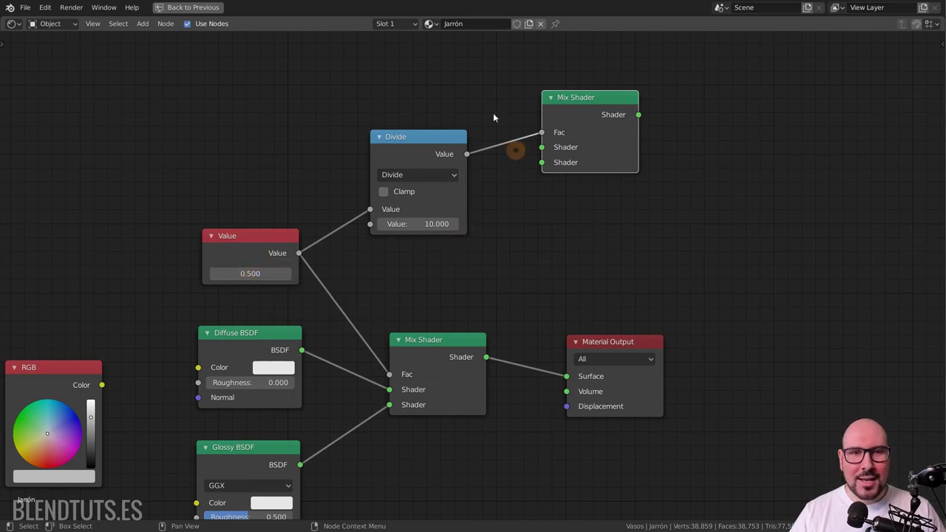
Step: Duplicate the Divide and Mix Shader pair and set the upper divisor to 2
{"action": "left_click", "coordinate": [528, 277]}
{"action": "key", "text": "shift+d"}
{"action": "left_click", "coordinate": [351, 278]}
{"action": "key", "text": "shift+d"}
{"action": "left_click", "coordinate": [236, 408]}
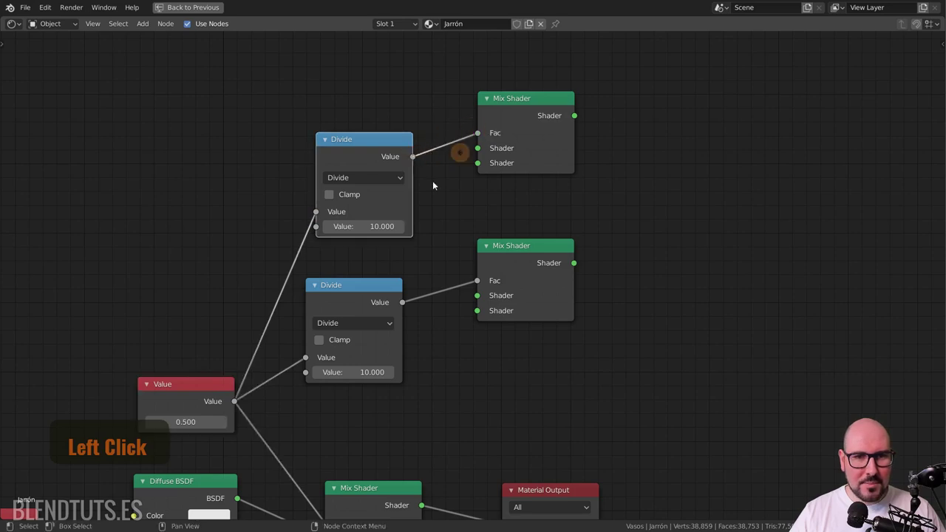
{"action": "key", "text": "2"}
{"action": "key", "text": "Return"}
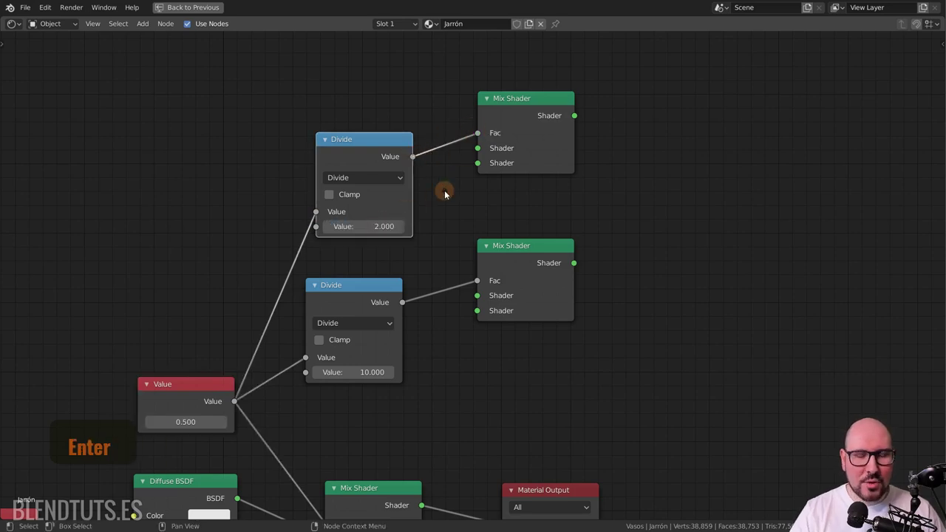
Step: Set the Value node to 3.9 and select the extra Divide nodes
{"action": "scroll", "scroll_direction": "down", "scroll_amount": 3}
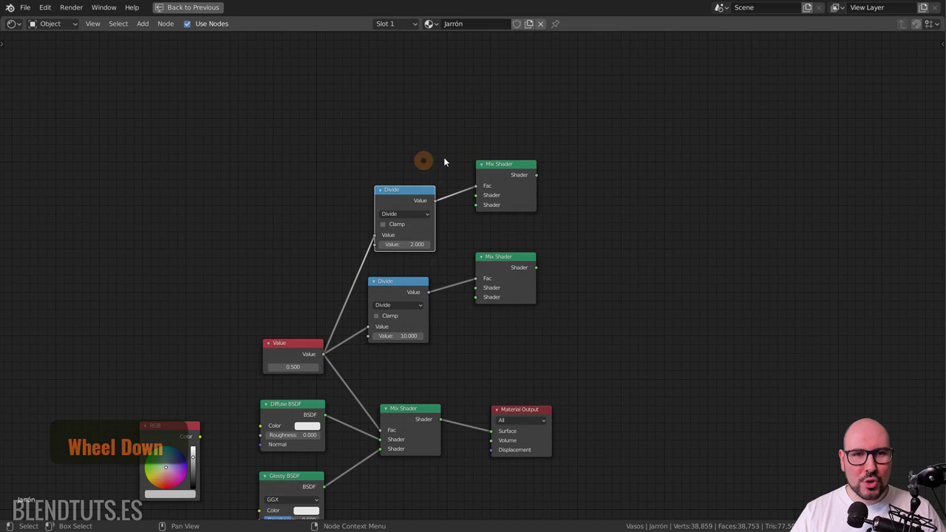
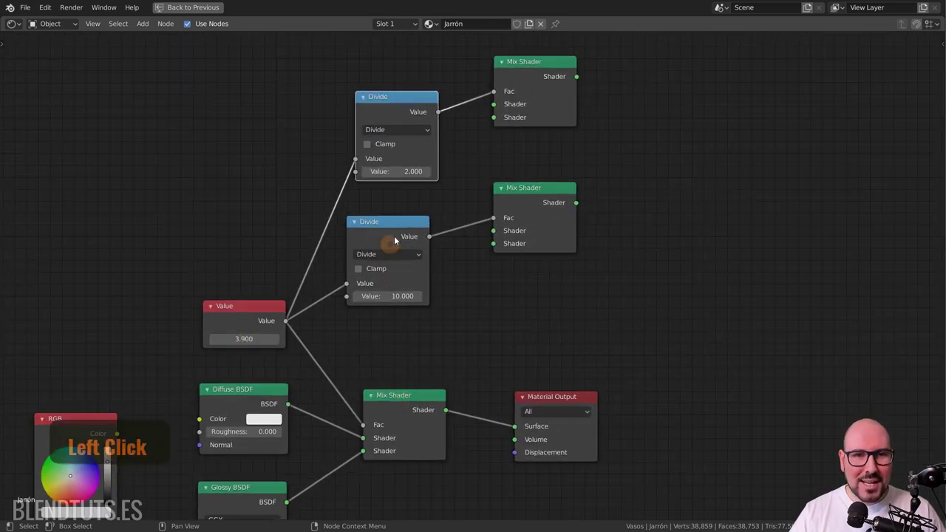
{"action": "left_click", "coordinate": [411, 408]}
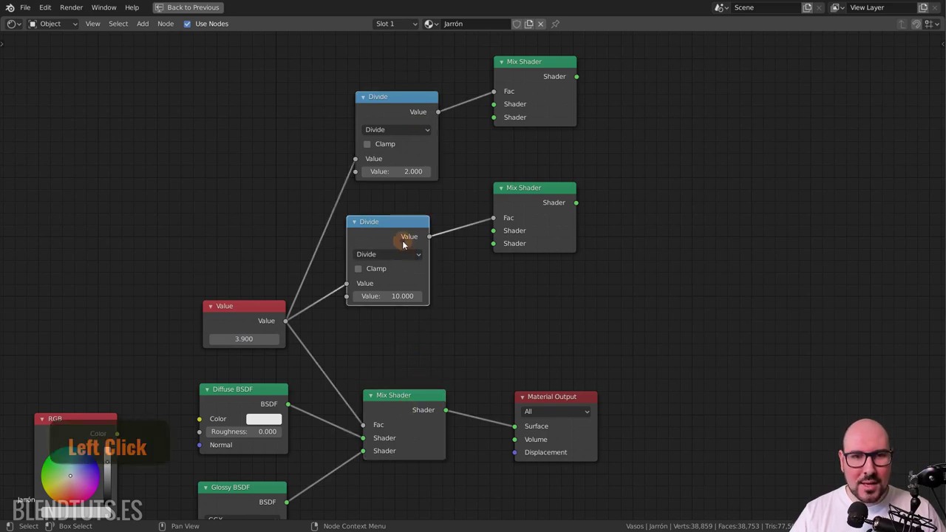
{"action": "left_click", "coordinate": [408, 113]}
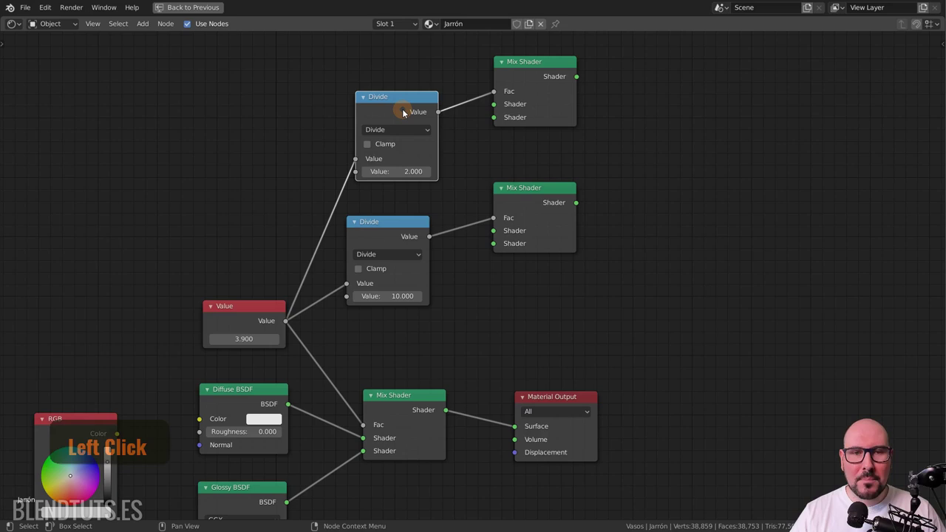
{"action": "left_click", "coordinate": [405, 230]}
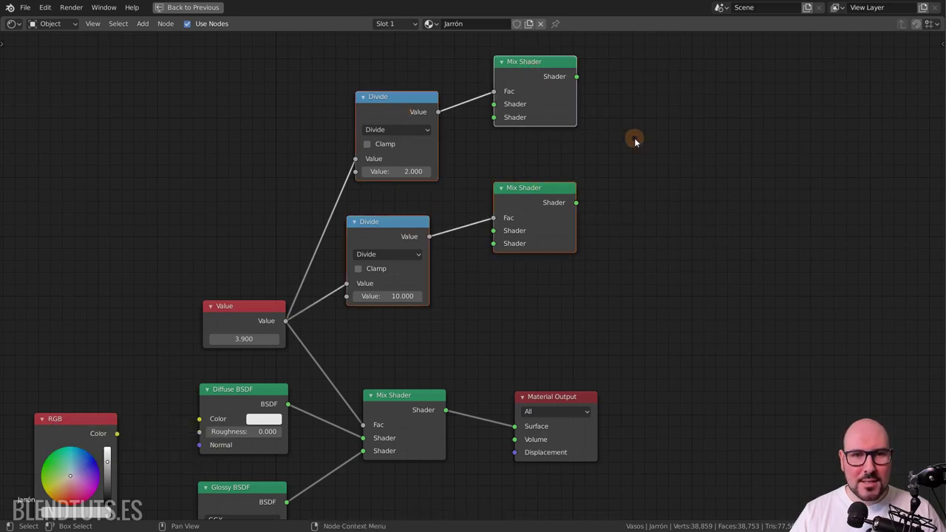
Step: Delete the extra nodes, make the RGB node orange and wire it into both BSDF colour inputs
{"action": "key", "text": "x"}
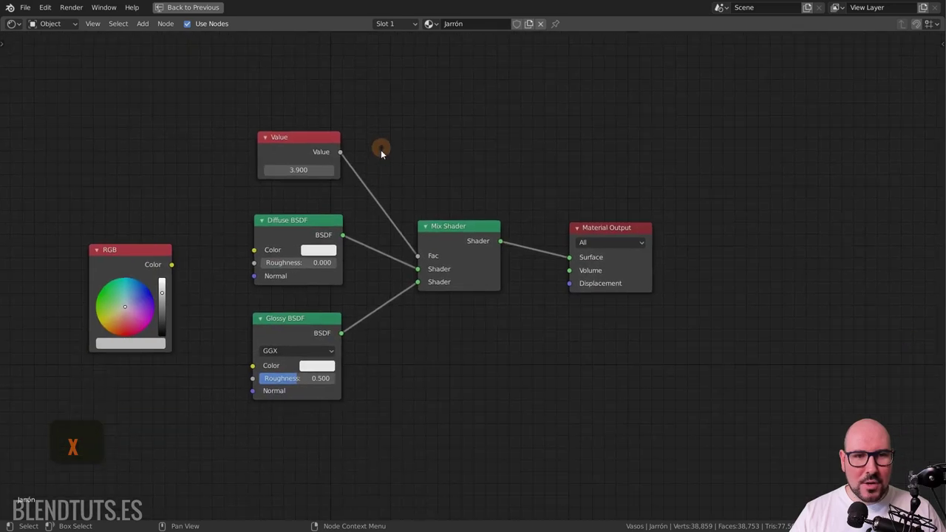
{"action": "key", "text": "x"}
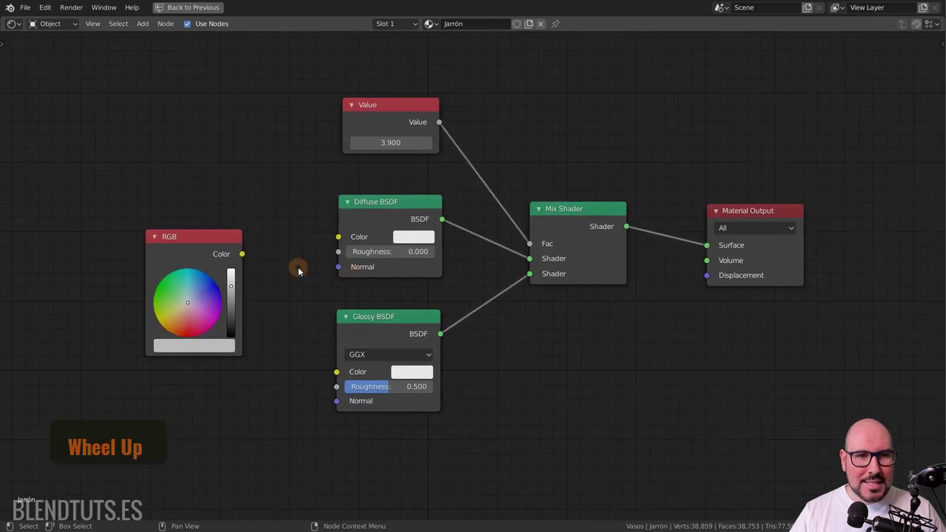
{"action": "left_click", "coordinate": [242, 258]}
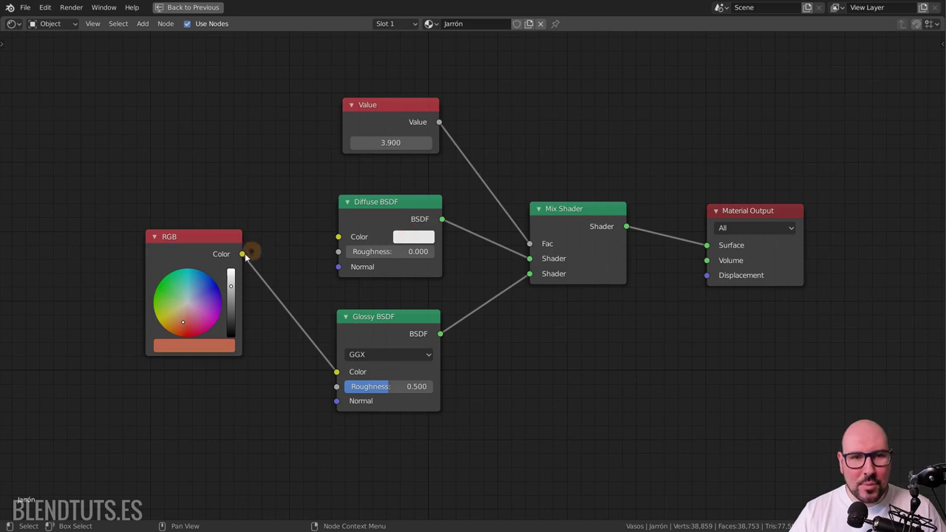
{"action": "left_click", "coordinate": [247, 259]}
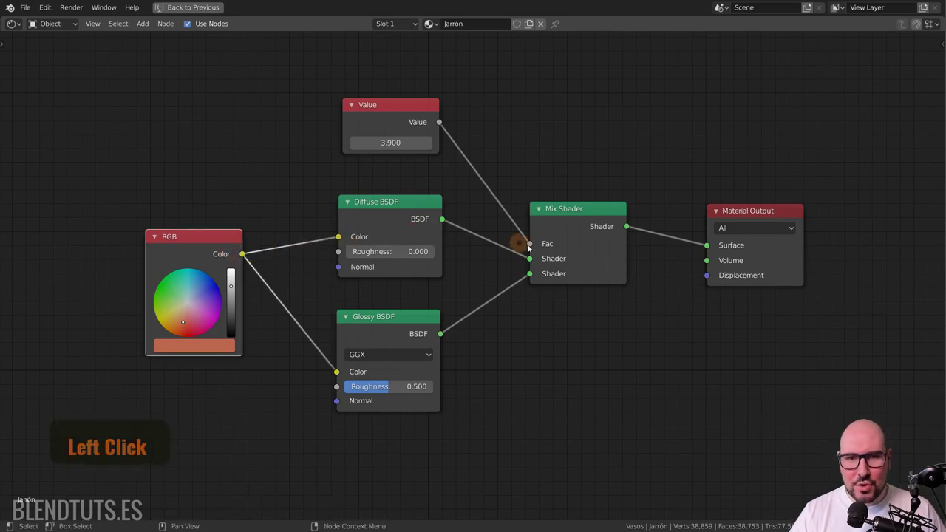
{"action": "scroll", "scroll_direction": "down", "scroll_amount": 3}
{"action": "left_click", "coordinate": [189, 292]}
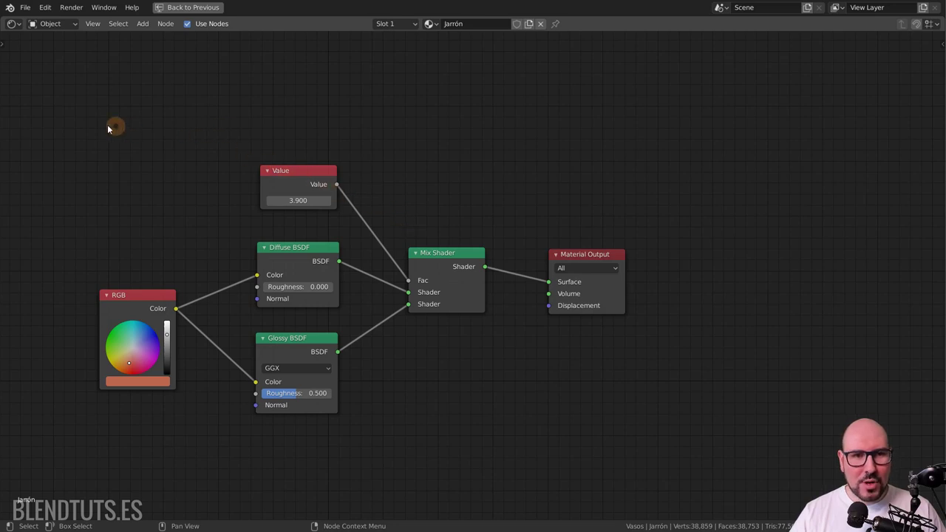
Step: Select every node except Material Output and join them into a frame
{"action": "left_click", "coordinate": [90, 128]}
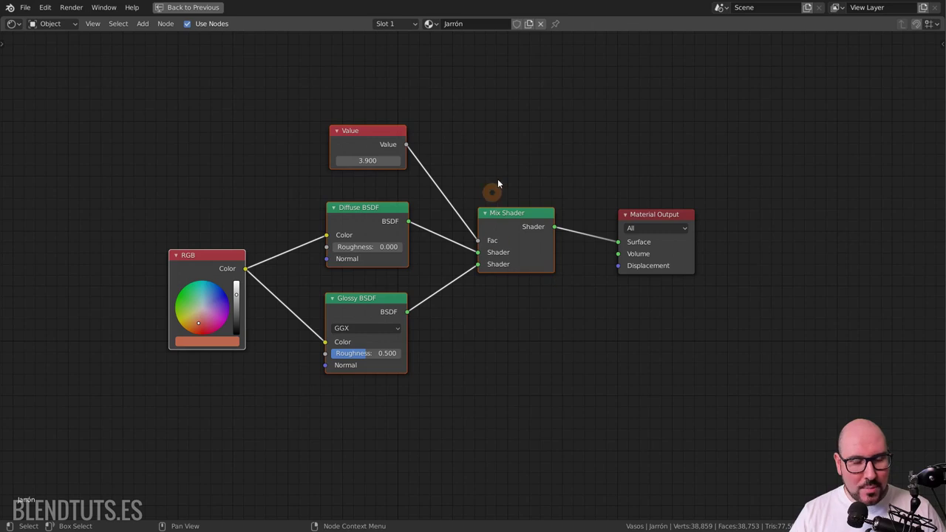
{"action": "left_click", "coordinate": [534, 117]}
{"action": "key", "text": "ctrl+j"}
{"action": "left_click", "coordinate": [521, 131]}
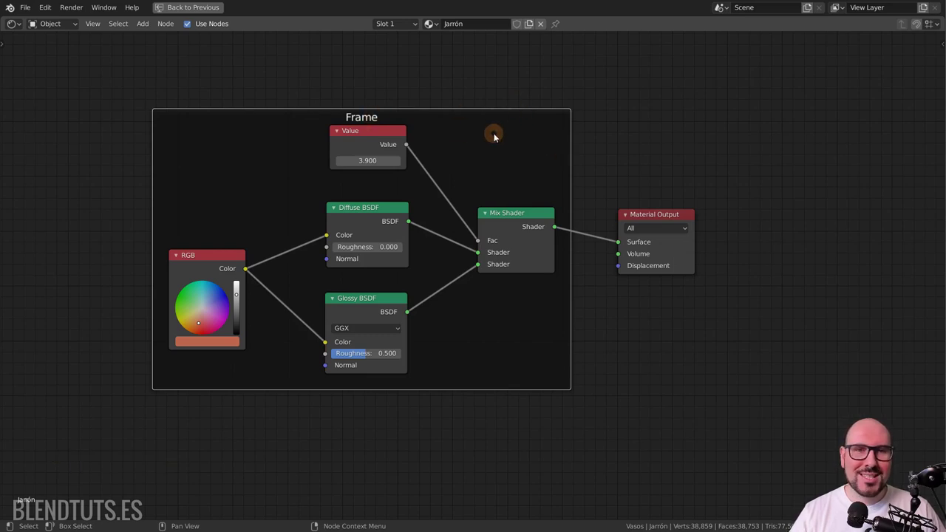
Step: Keep the Material Output out of the frame and shift the frame left
{"action": "left_click", "coordinate": [671, 218]}
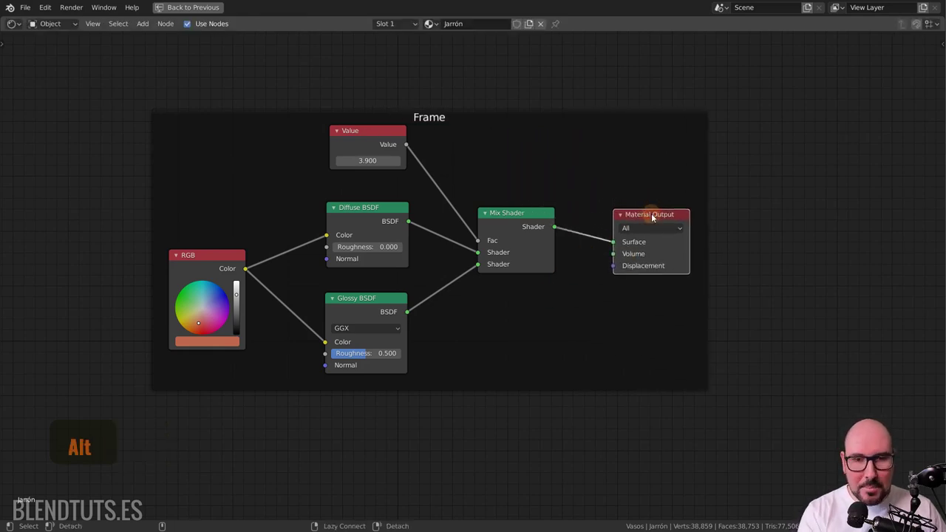
{"action": "key", "text": "alt+p"}
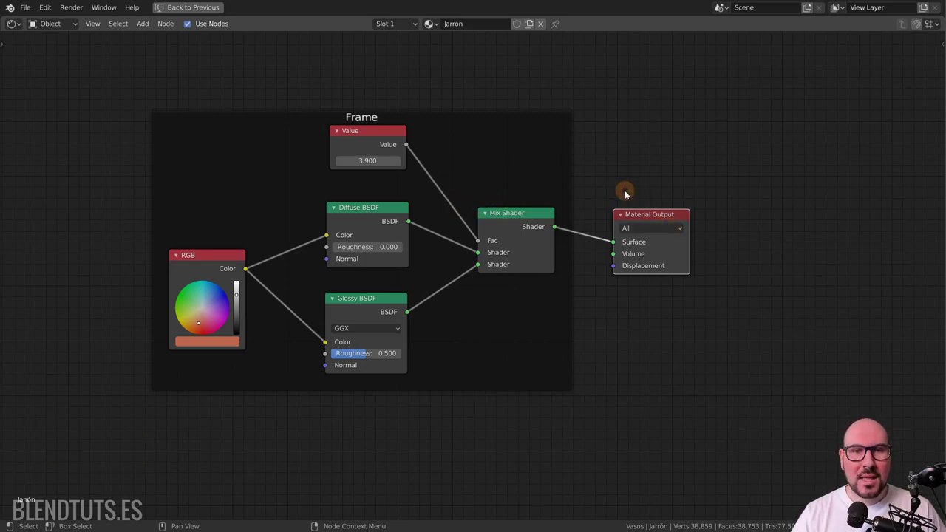
{"action": "key", "text": "alt+p"}
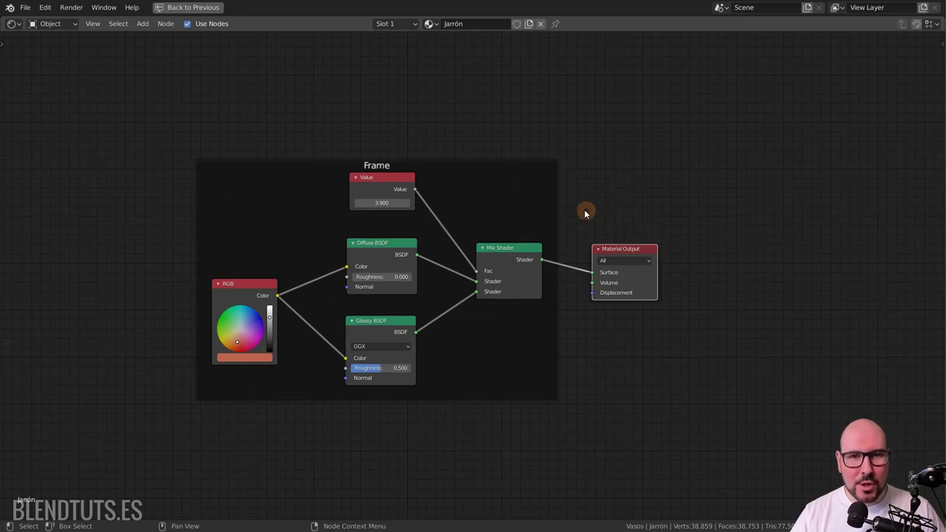
{"action": "scroll", "scroll_direction": "down", "scroll_amount": 3}
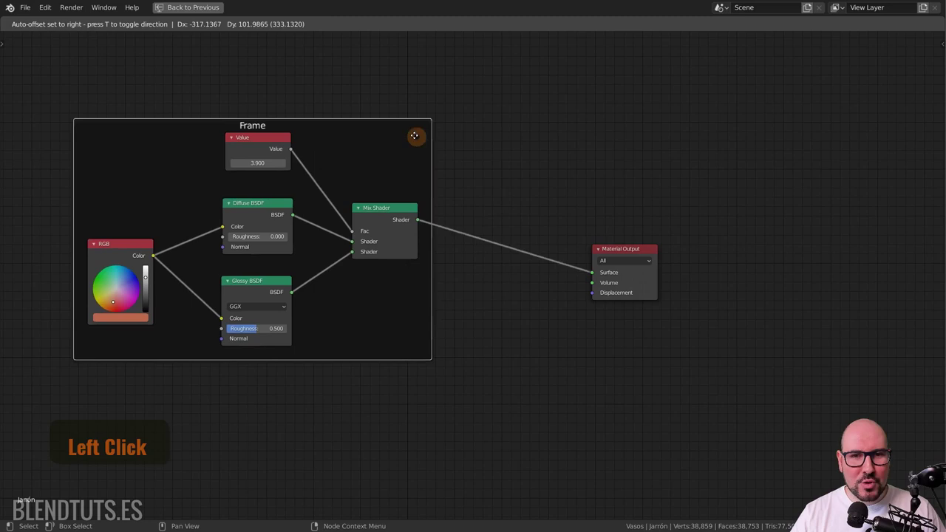
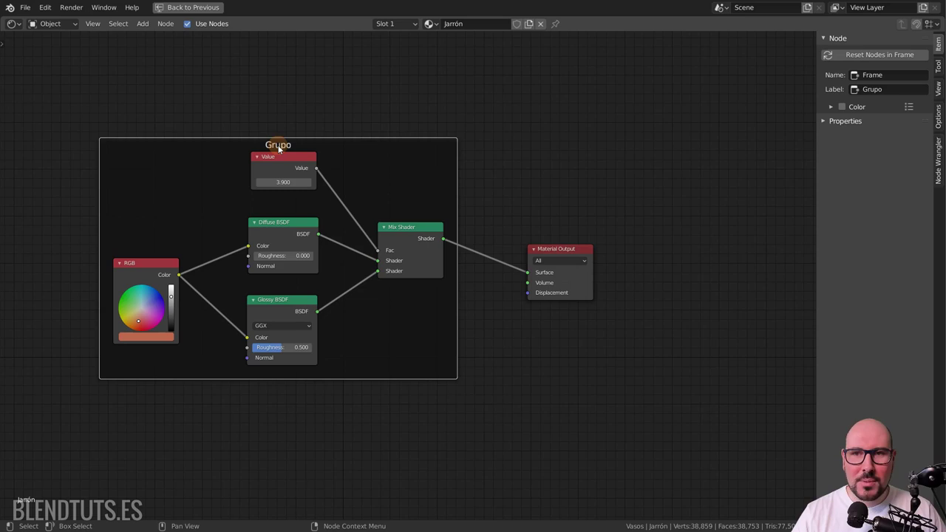
Step: Confirm the frame's label Grupo with its green colour
{"action": "key", "text": "Return"}
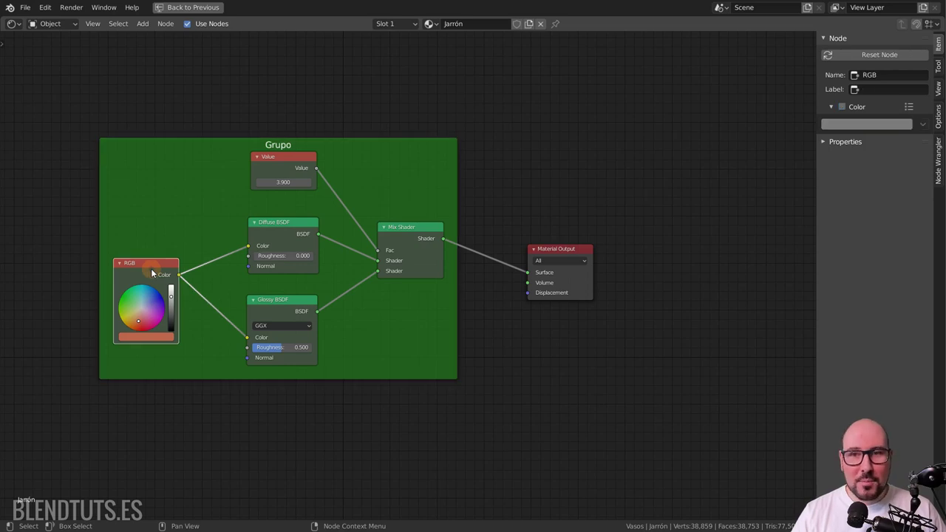
Step: Label the RGB node 'Color 1' in the sidebar Item panel
{"action": "left_click", "coordinate": [133, 294]}
{"action": "scroll", "scroll_direction": "up", "scroll_amount": 3}
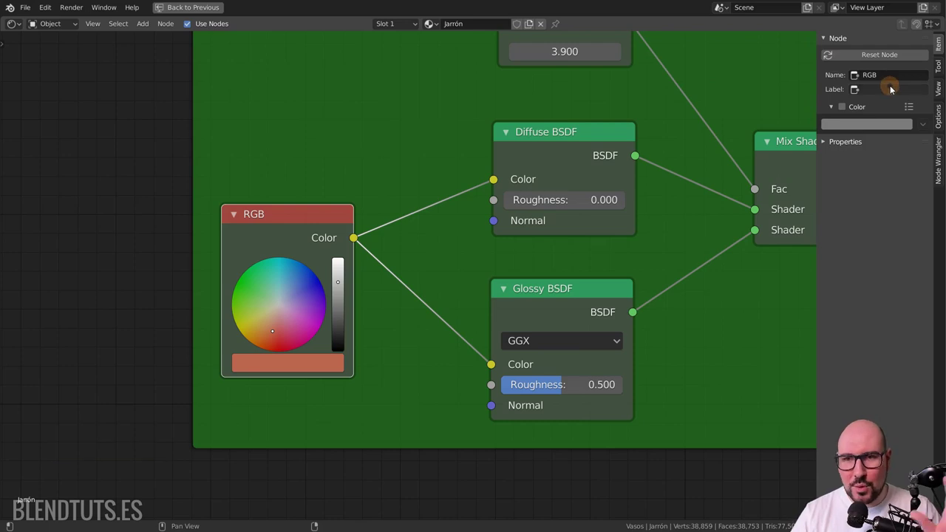
{"action": "scroll", "scroll_direction": "up", "scroll_amount": 3}
{"action": "key", "text": "shift+c"}
{"action": "key", "text": "o"}
{"action": "key", "text": "l"}
{"action": "key", "text": "o"}
{"action": "key", "text": "r"}
{"action": "key", "text": "space"}
{"action": "key", "text": "BackSpace"}
{"action": "key", "text": "BackSpace"}
{"action": "key", "text": "BackSpace"}
{"action": "key", "text": "r"}
{"action": "key", "text": "space"}
{"action": "key", "text": "Return"}
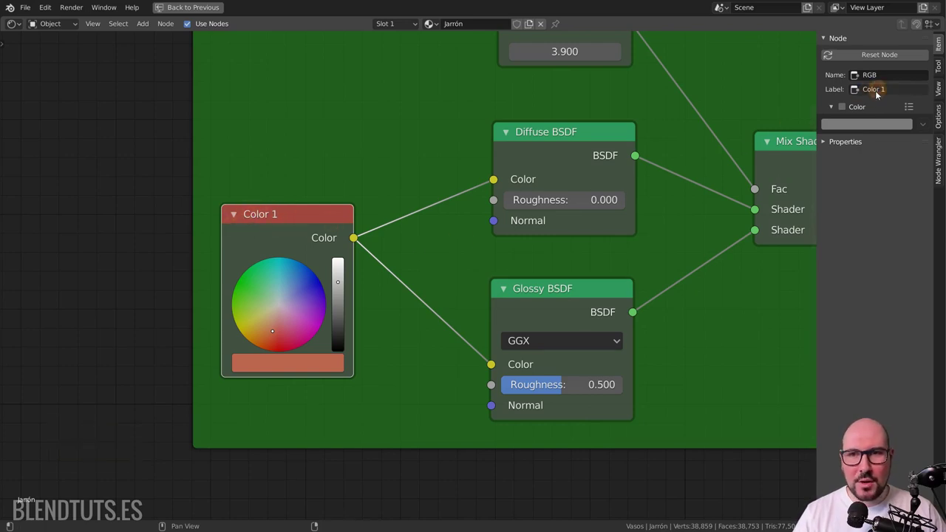
{"action": "key", "text": "Return"}
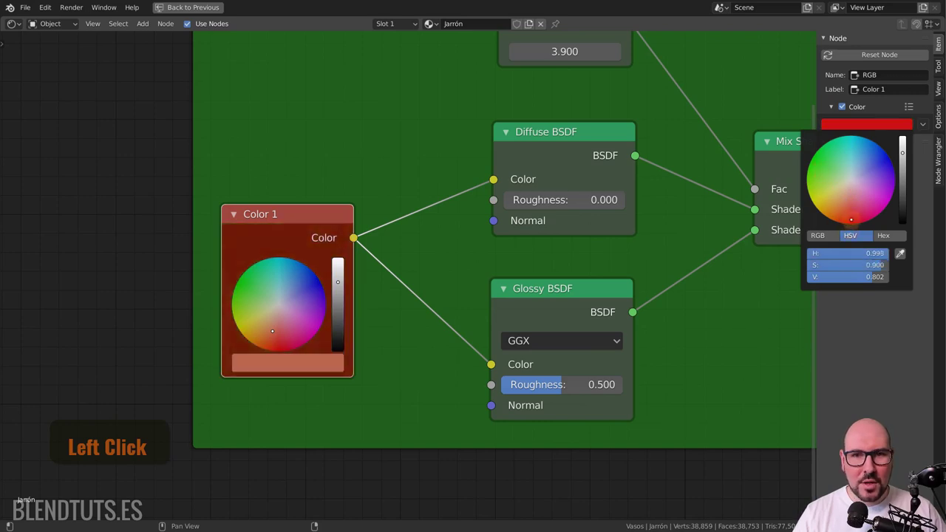
Step: Tint the RGB and Value nodes red and remove the green Grupo frame
{"action": "scroll", "scroll_direction": "down", "scroll_amount": 3}
{"action": "left_click", "coordinate": [858, 127]}
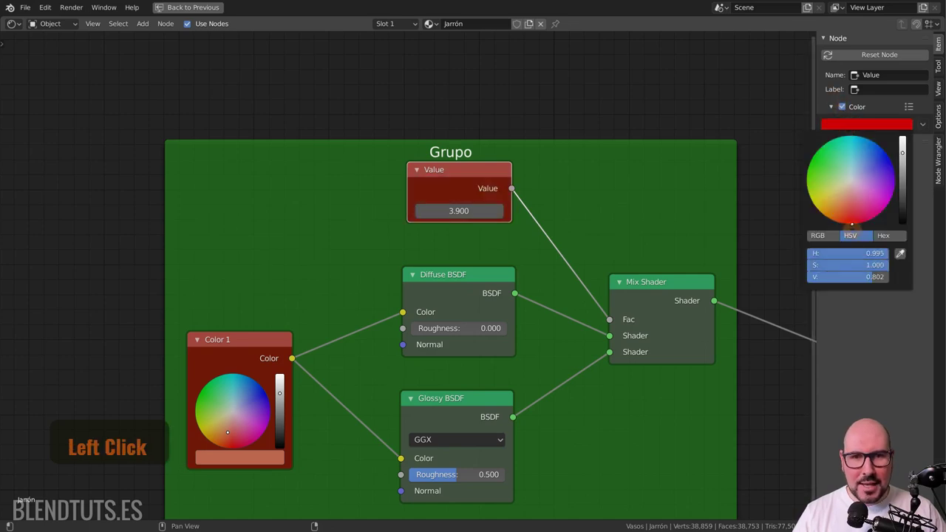
{"action": "scroll", "scroll_direction": "down", "scroll_amount": 3}
{"action": "left_click", "coordinate": [354, 202]}
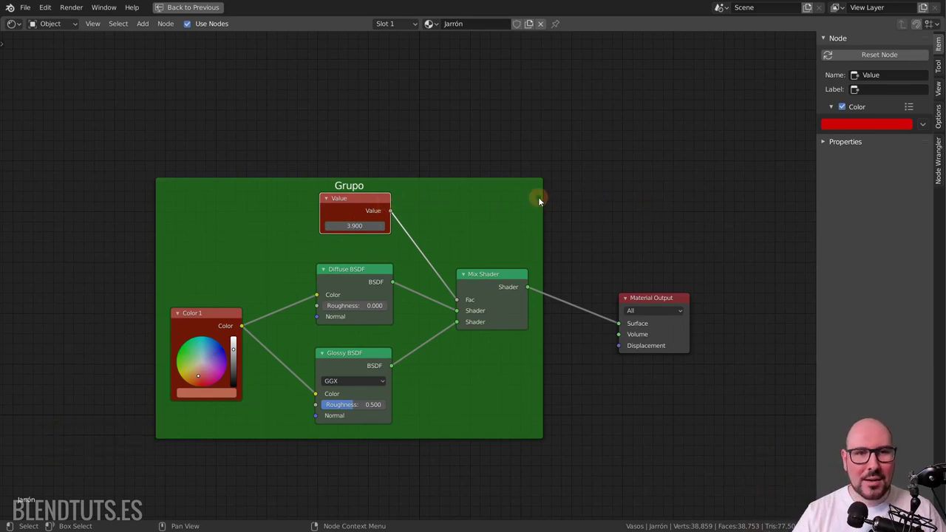
{"action": "scroll", "scroll_direction": "down", "scroll_amount": 3}
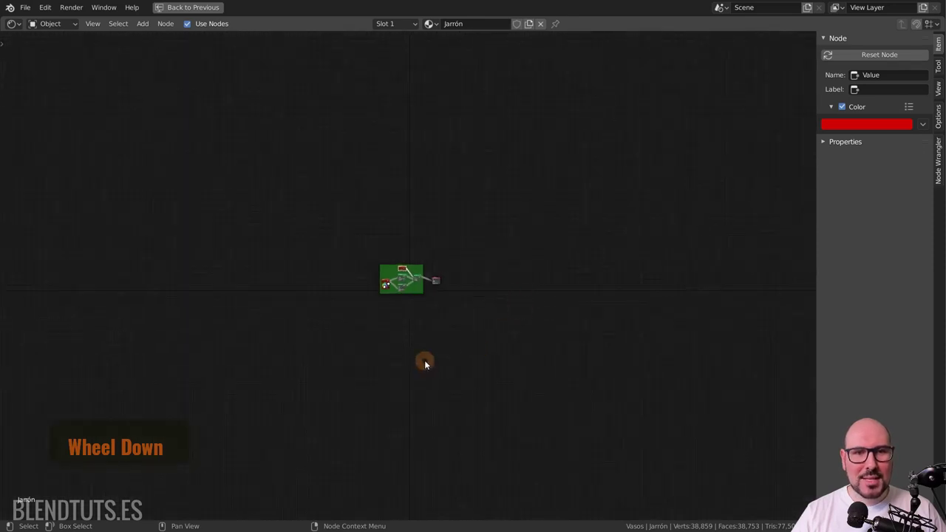
{"action": "scroll", "scroll_direction": "down", "scroll_amount": 3}
{"action": "scroll", "scroll_direction": "up", "scroll_amount": 3}
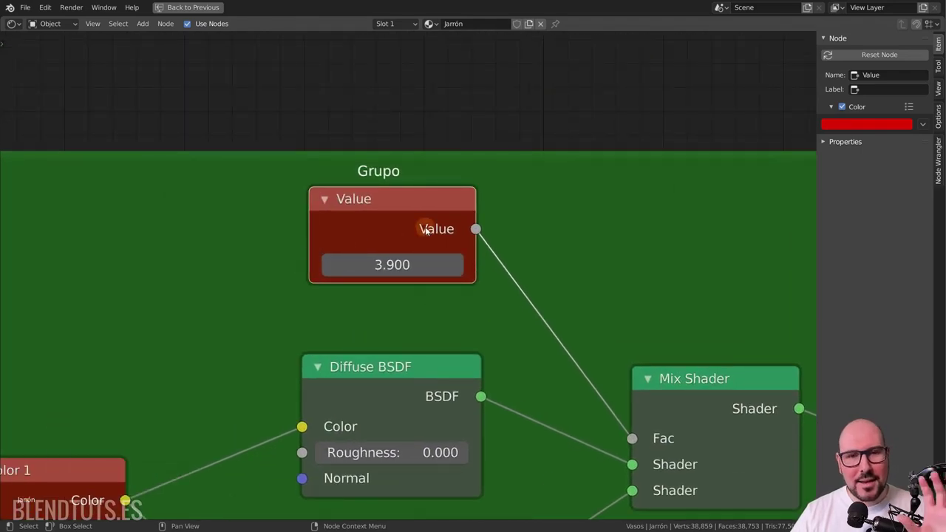
{"action": "scroll", "scroll_direction": "down", "scroll_amount": 3}
{"action": "scroll", "scroll_direction": "up", "scroll_amount": 3}
Step: Remove the frame keeping its nodes and restore the 3D viewport layout showing the vase
{"action": "key", "text": "x"}
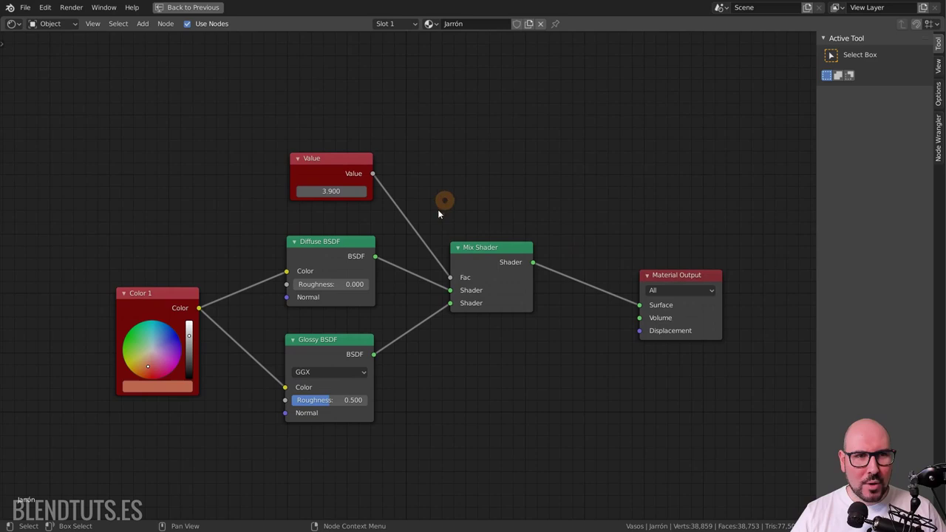
{"action": "key", "text": "x"}
{"action": "key", "text": "ctrl+space"}
{"action": "scroll", "scroll_direction": "up", "scroll_amount": 3}
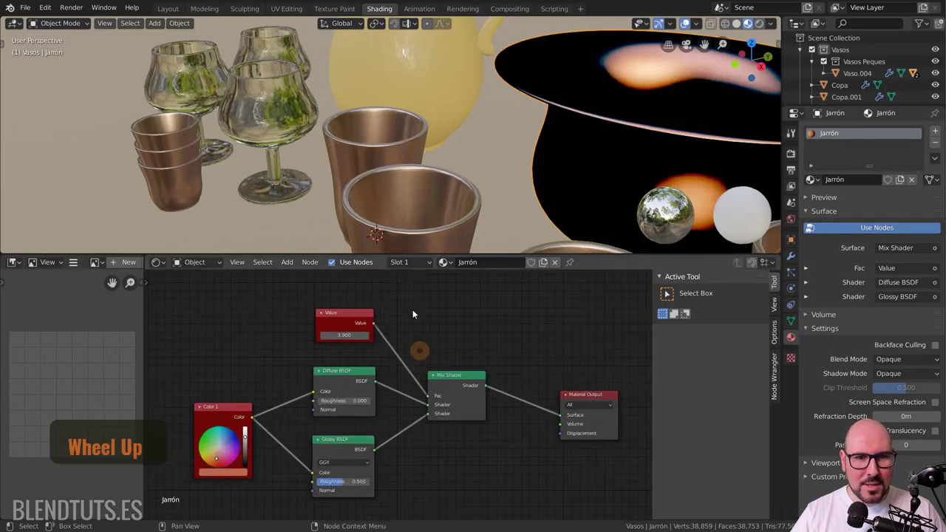
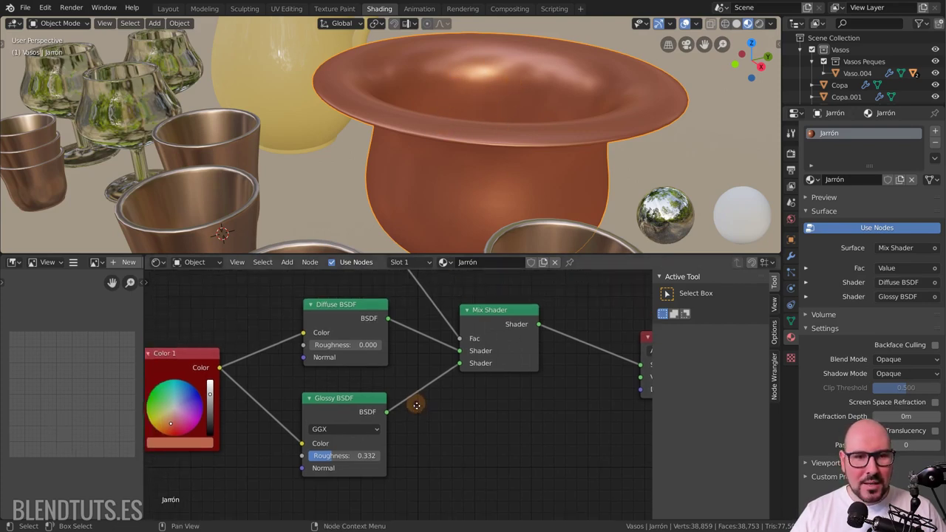
Step: Preview the Diffuse BSDF, Glossy BSDF and Color 1 outputs on the vase with Node Wrangler
{"action": "scroll", "scroll_direction": "down", "scroll_amount": 3}
{"action": "left_click", "coordinate": [370, 343]}
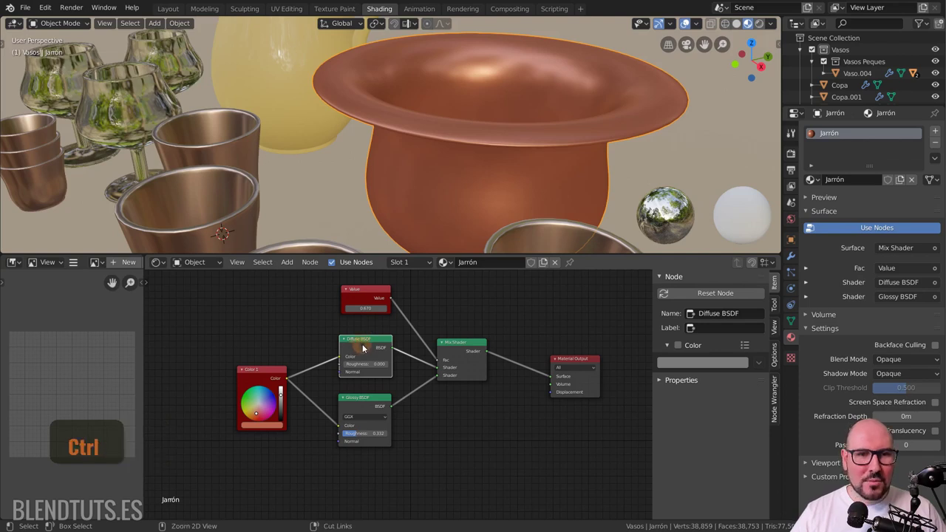
{"action": "left_click", "coordinate": [367, 347]}
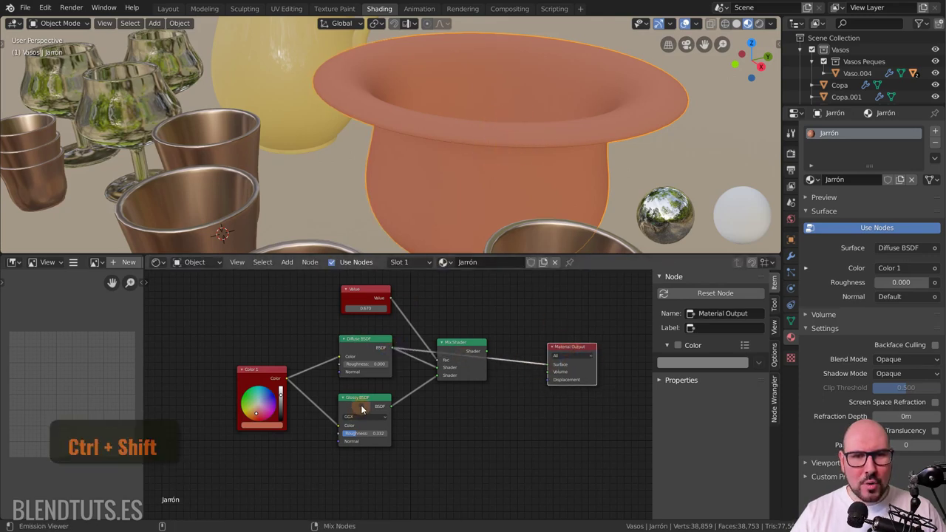
{"action": "left_click", "coordinate": [363, 412]}
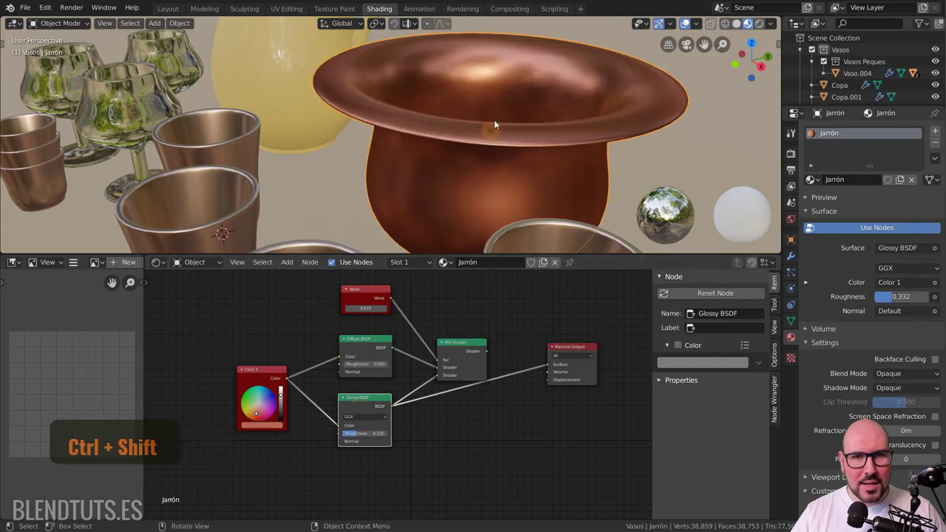
{"action": "left_click", "coordinate": [273, 381]}
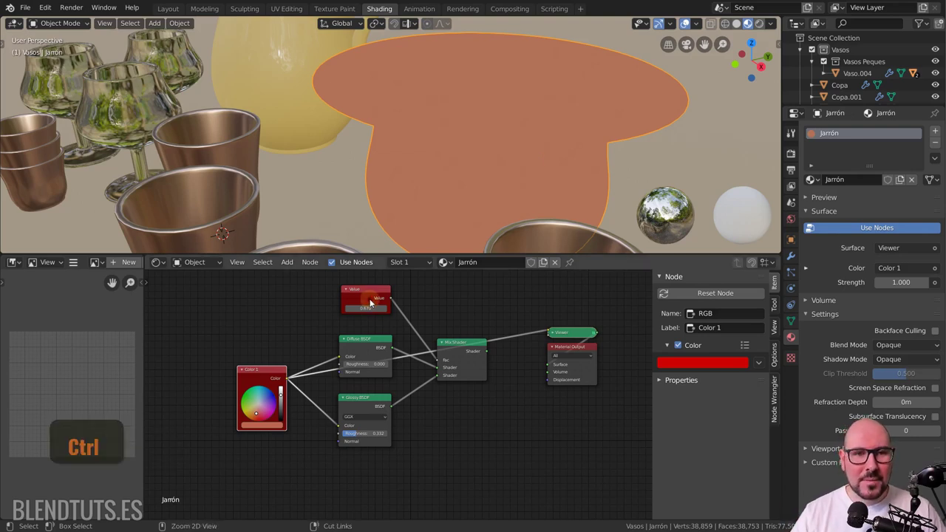
Step: Preview the Value and Mix Shader outputs on the vase, ending on the full material
{"action": "left_click", "coordinate": [373, 298]}
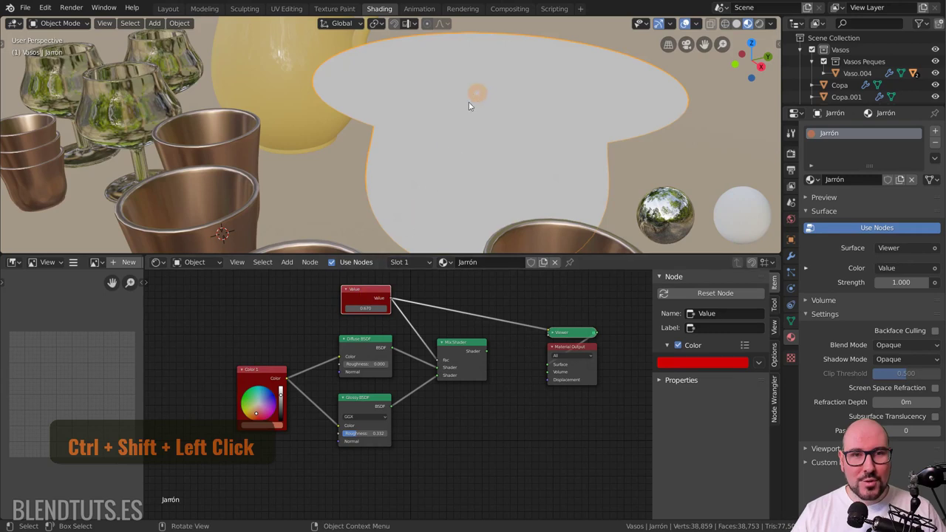
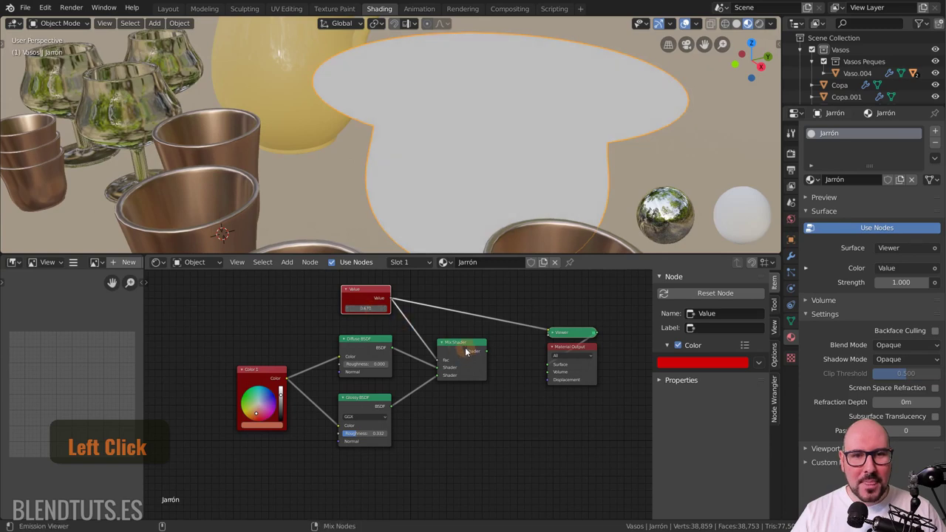
{"action": "scroll", "scroll_direction": "up", "scroll_amount": 3}
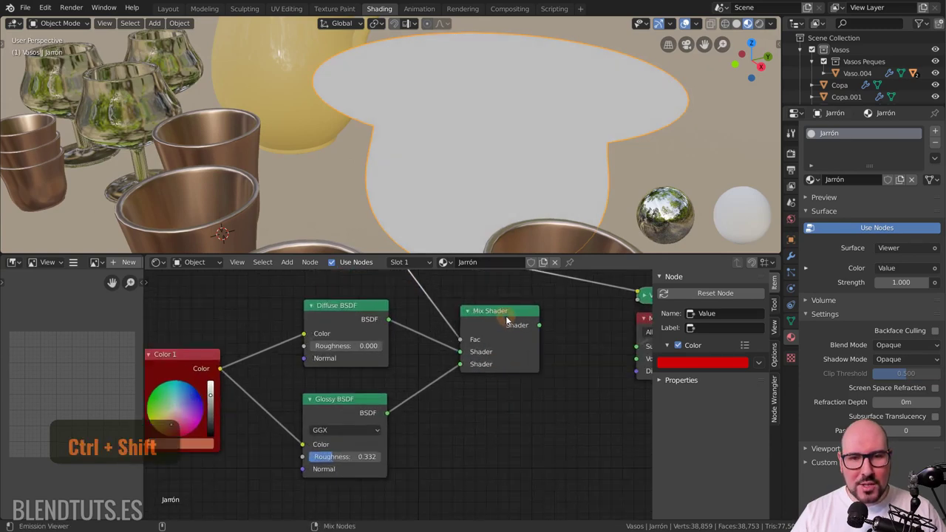
{"action": "left_click", "coordinate": [511, 321]}
{"action": "scroll", "scroll_direction": "down", "scroll_amount": 3}
{"action": "scroll", "scroll_direction": "up", "scroll_amount": 3}
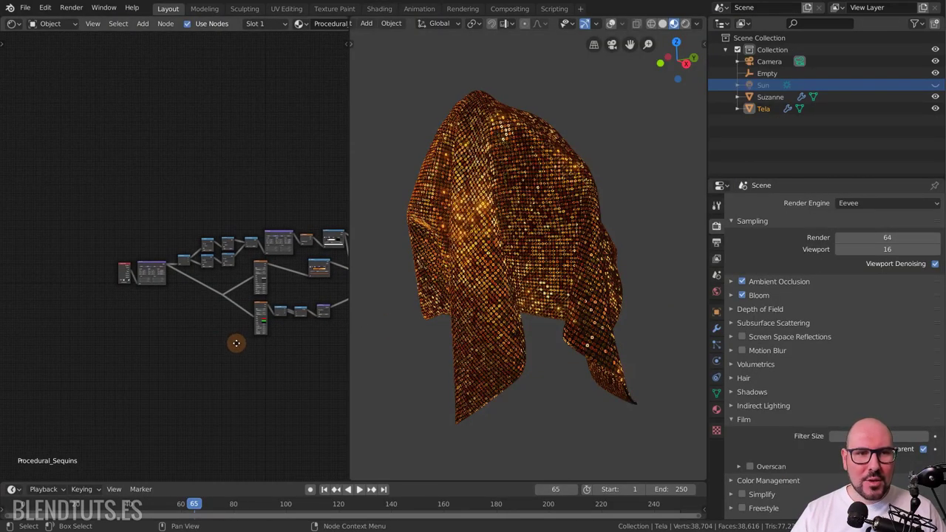
Step: Zoom around the sequin cloth and its node tree to inspect the glitter shader up close
{"action": "left_click", "coordinate": [236, 327]}
{"action": "scroll", "scroll_direction": "down", "scroll_amount": 3}
{"action": "scroll", "scroll_direction": "up", "scroll_amount": 3}
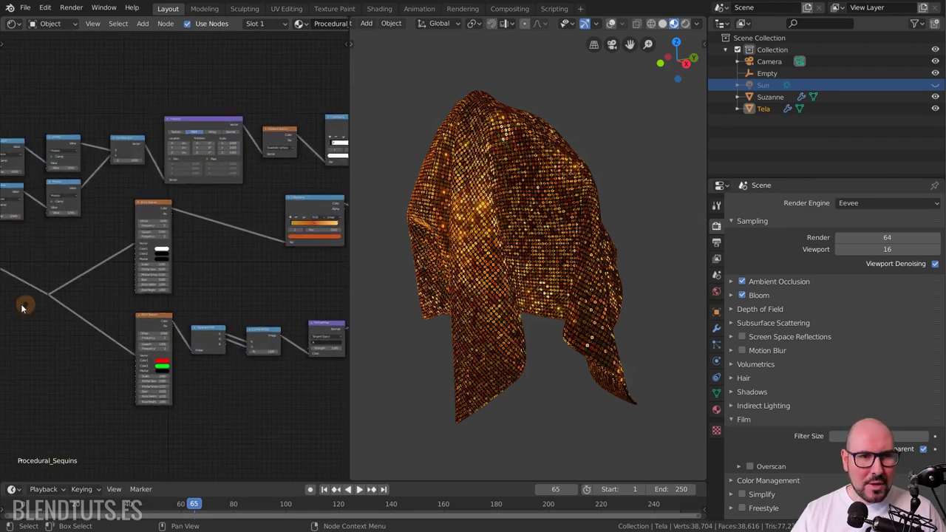
{"action": "scroll", "scroll_direction": "down", "scroll_amount": 3}
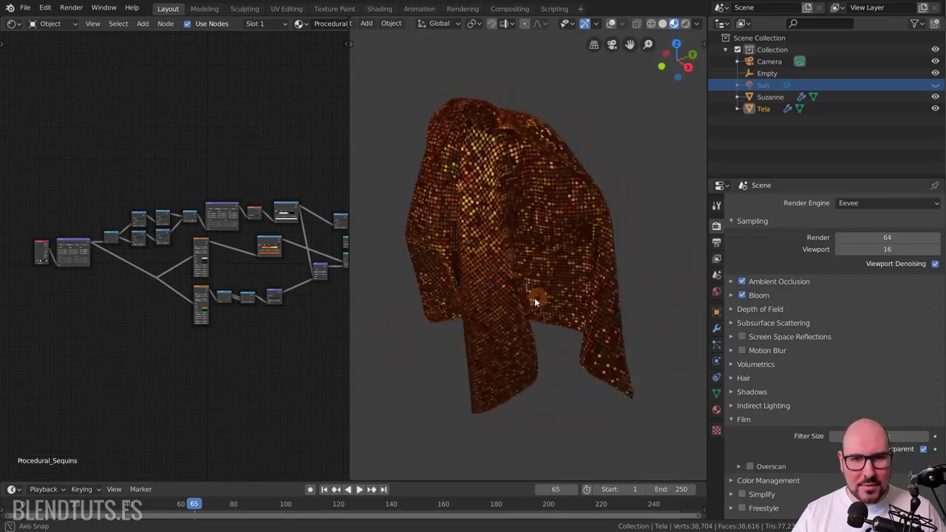
{"action": "scroll", "scroll_direction": "down", "scroll_amount": 3}
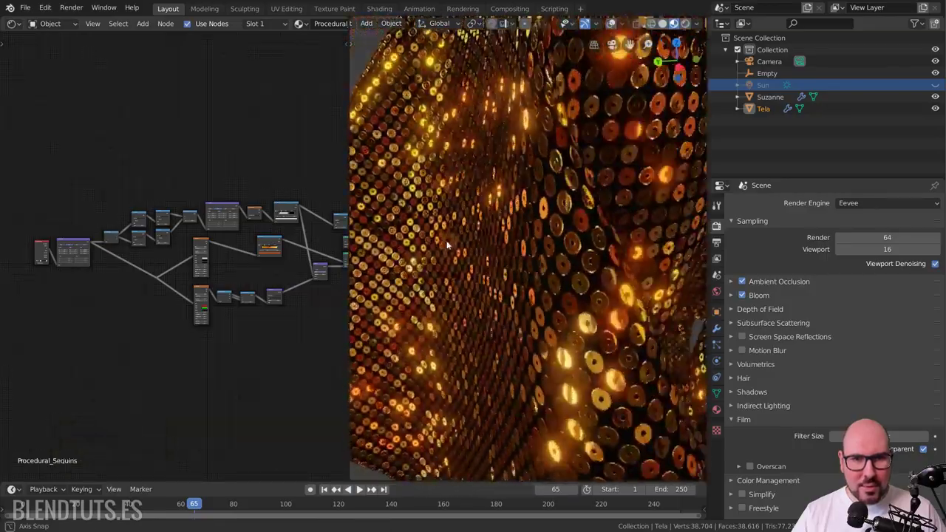
{"action": "scroll", "scroll_direction": "down", "scroll_amount": 3}
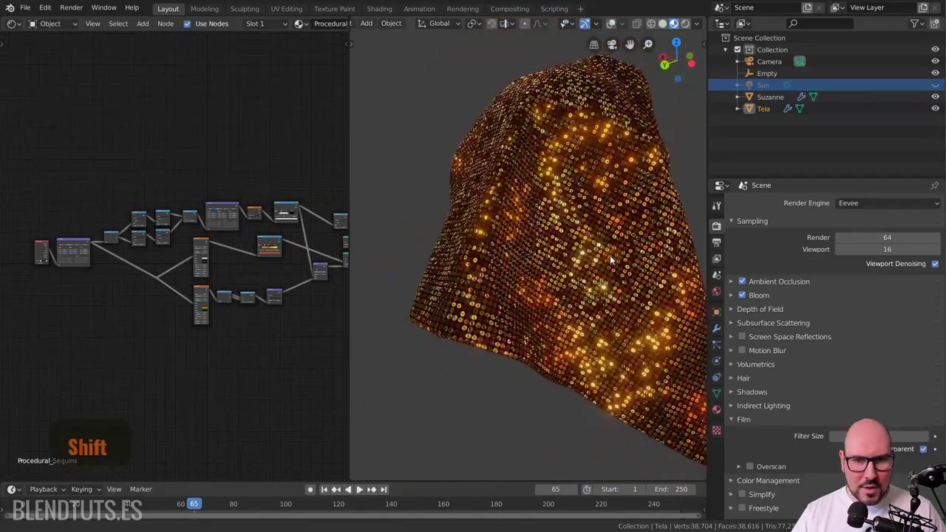
{"action": "scroll", "scroll_direction": "up", "scroll_amount": 3}
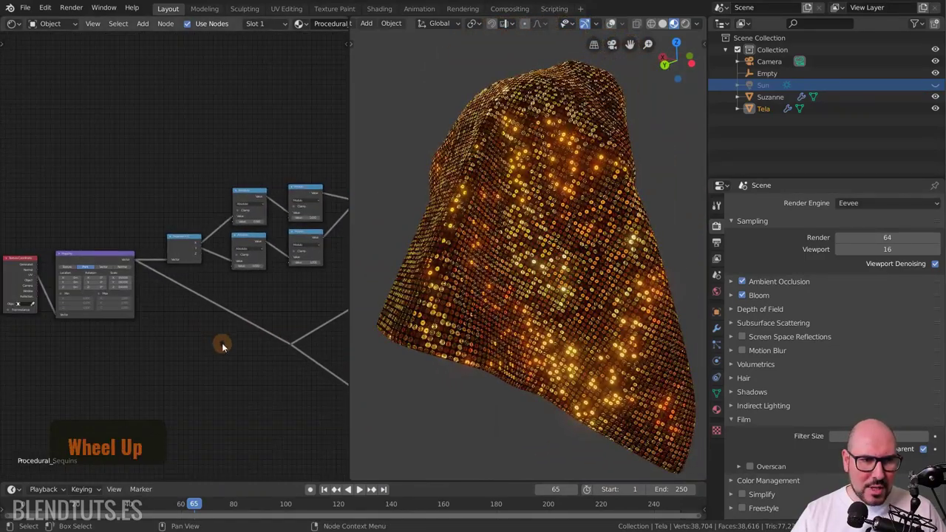